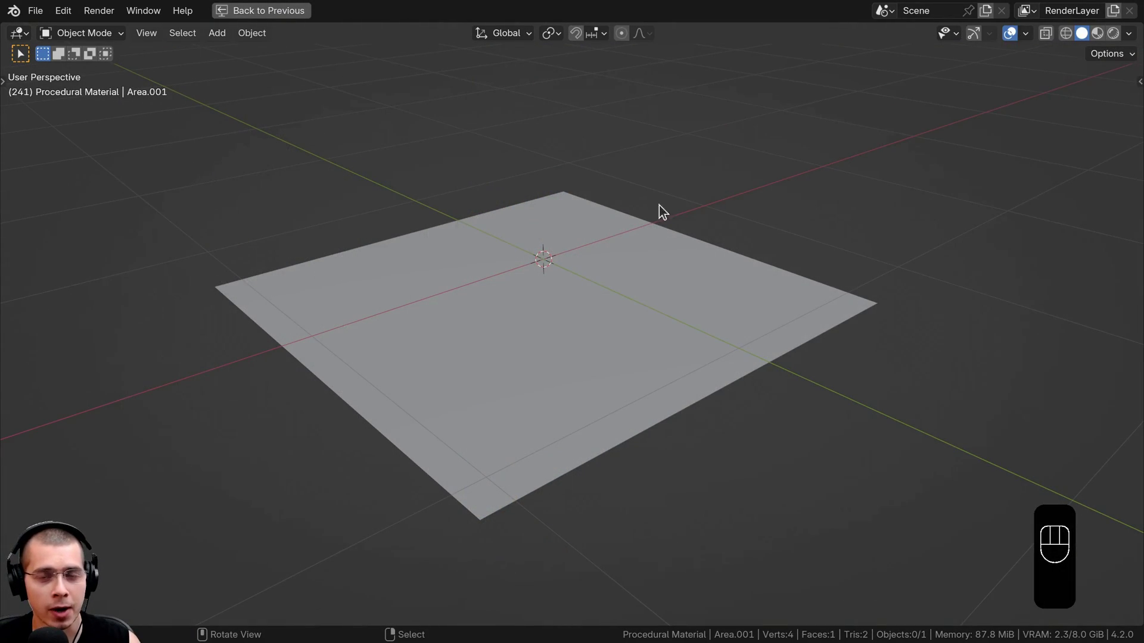
Duplicate the floor plane and drag the copy into position above it in the Shading viewport.
{"action": "middle_click", "coordinate": [538, 278]}
{"action": "key", "text": "shift+a"}
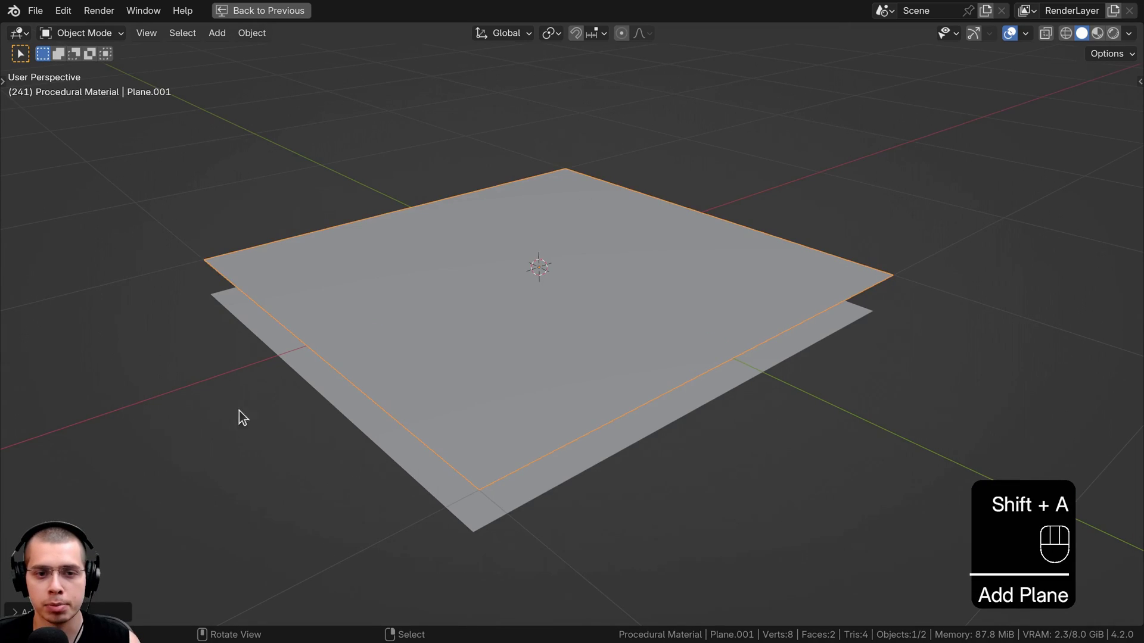
{"action": "left_click_drag", "start_coordinate": [642, 266], "coordinate": [629, 264]}
{"action": "left_click_drag", "start_coordinate": [635, 245], "coordinate": [585, 268]}
{"action": "middle_click", "coordinate": [589, 274]}
{"action": "middle_click", "coordinate": [608, 258]}
Move the area light above the plane with G.
{"action": "key", "text": "g"}
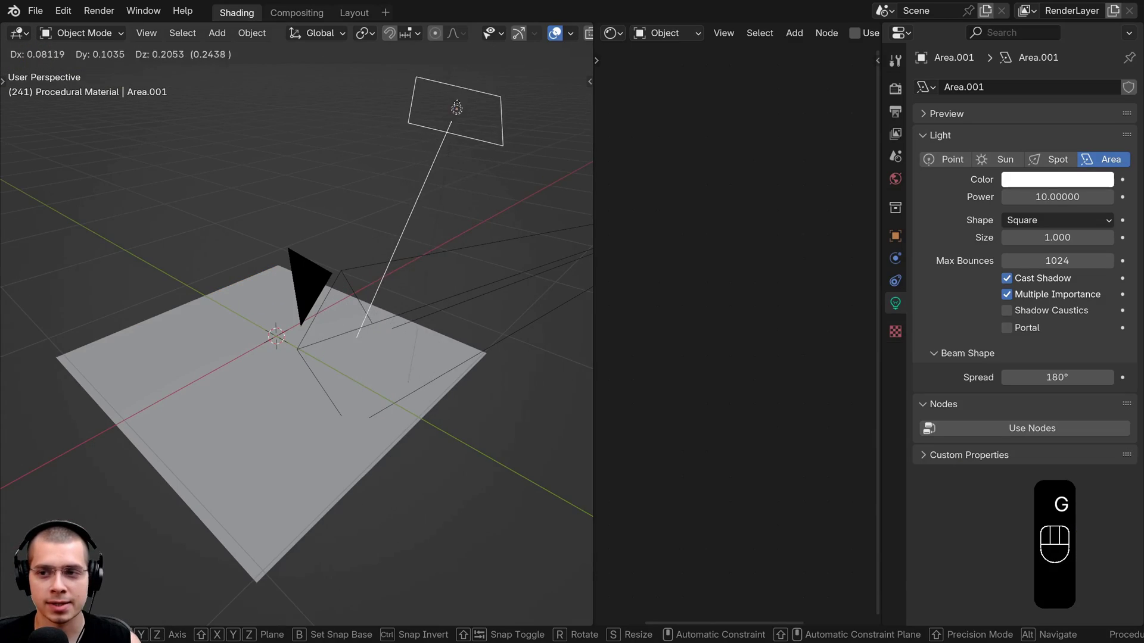
{"action": "left_click_drag", "start_coordinate": [388, 245], "coordinate": [360, 240]}
{"action": "middle_click", "coordinate": [388, 263]}
{"action": "left_click_drag", "start_coordinate": [374, 261], "coordinate": [332, 215]}
Add a second Area light from the Shift+A menu and adjust its Power.
{"action": "key", "text": "shift+a"}
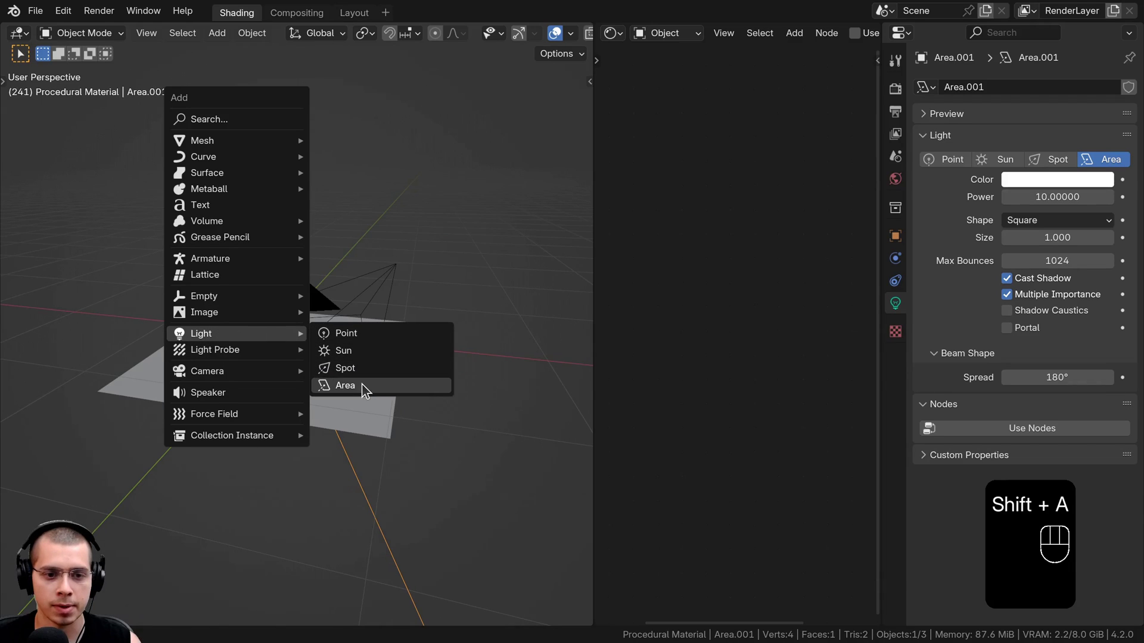
{"action": "middle_click", "coordinate": [182, 153]}
{"action": "middle_click", "coordinate": [201, 185]}
{"action": "left_click_drag", "start_coordinate": [224, 333], "coordinate": [227, 350]}
{"action": "left_click", "coordinate": [251, 368]}
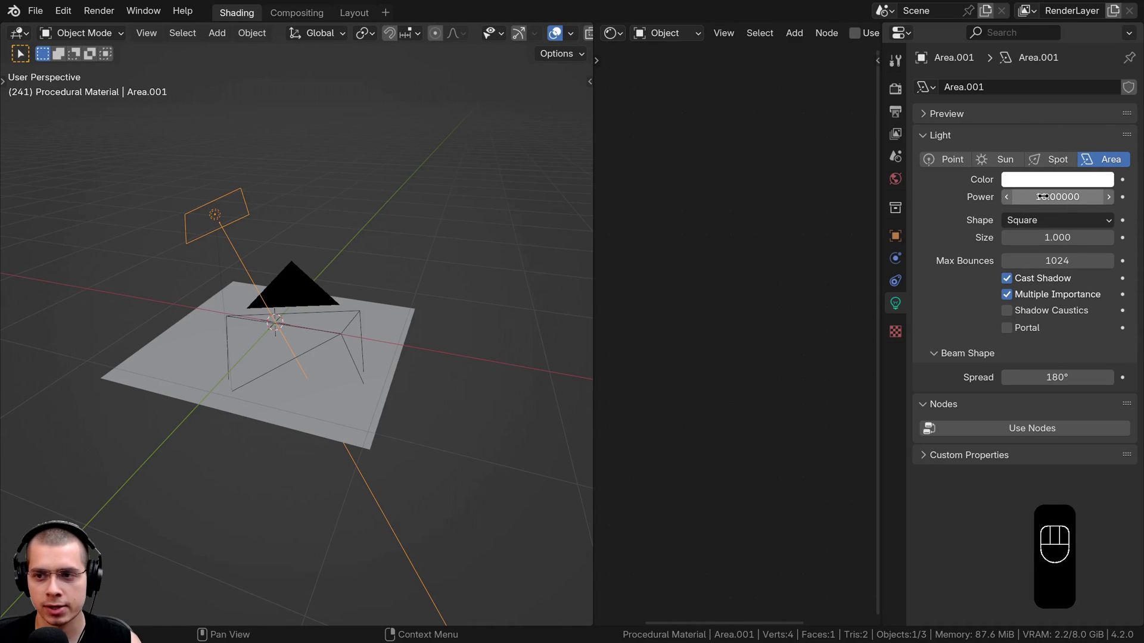
{"action": "left_click", "coordinate": [398, 207]}
{"action": "key", "text": "z"}
Select the camera and set its Focal Length to 60 mm.
{"action": "left_click", "coordinate": [402, 298]}
{"action": "left_click", "coordinate": [380, 279]}
{"action": "left_click_drag", "start_coordinate": [453, 266], "coordinate": [438, 280]}
{"action": "key", "text": "h"}
{"action": "left_click_drag", "start_coordinate": [345, 356], "coordinate": [319, 358]}
Look through the camera at the plane and check the autoshop_01_1k.hdr world at strength 0.200.
{"action": "left_click_drag", "start_coordinate": [148, 269], "coordinate": [234, 284]}
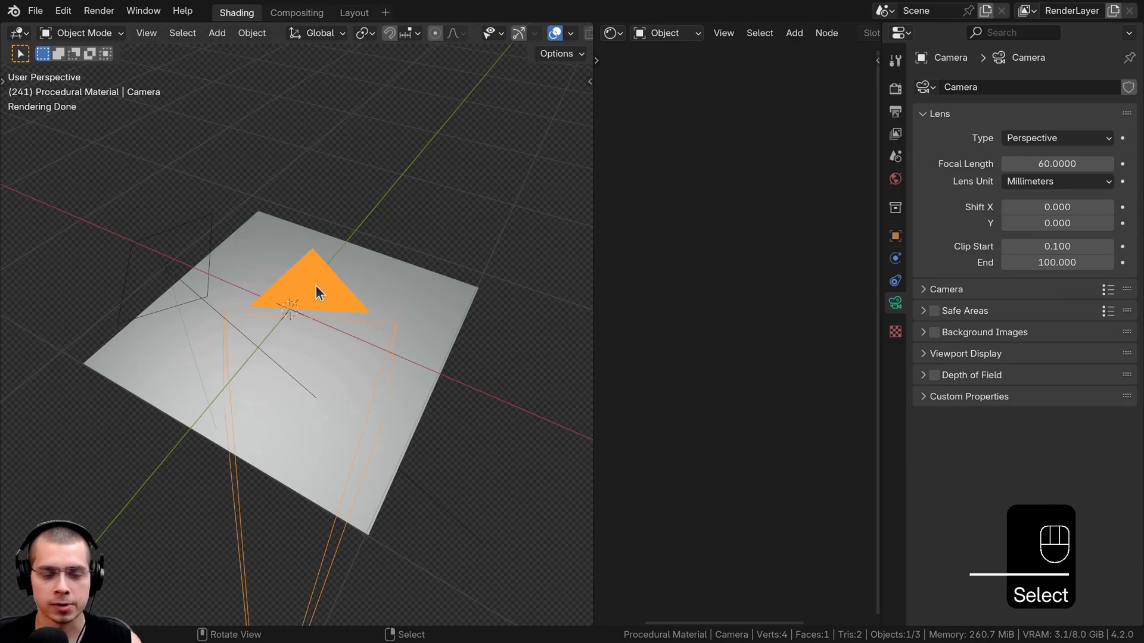
{"action": "key", "text": "KP_0"}
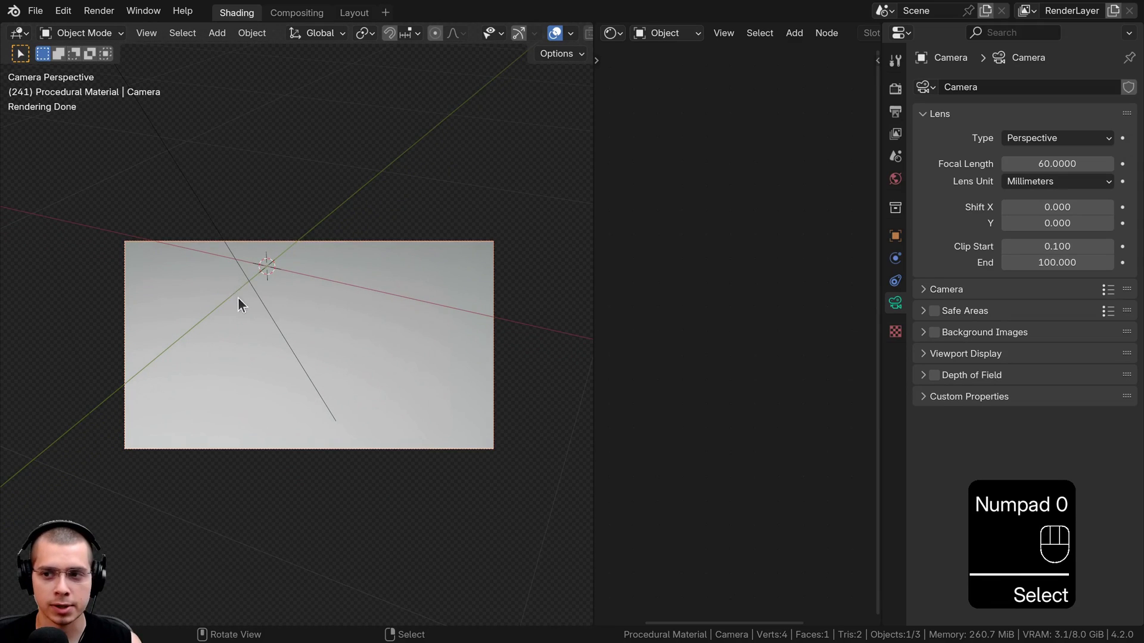
{"action": "key", "text": "g"}
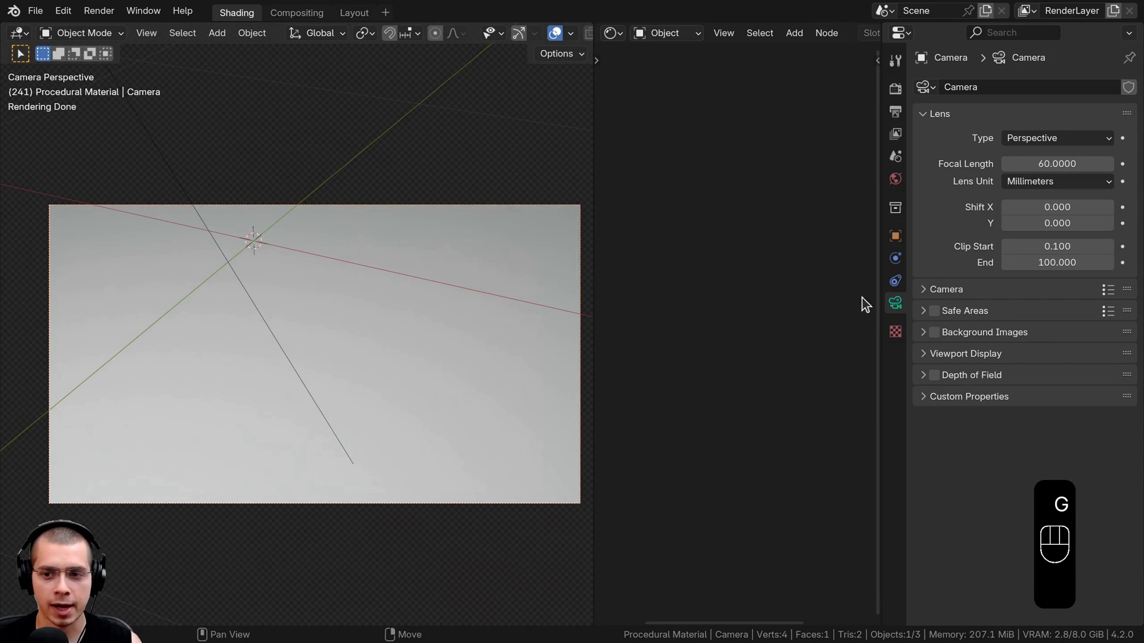
{"action": "left_click", "coordinate": [901, 305]}
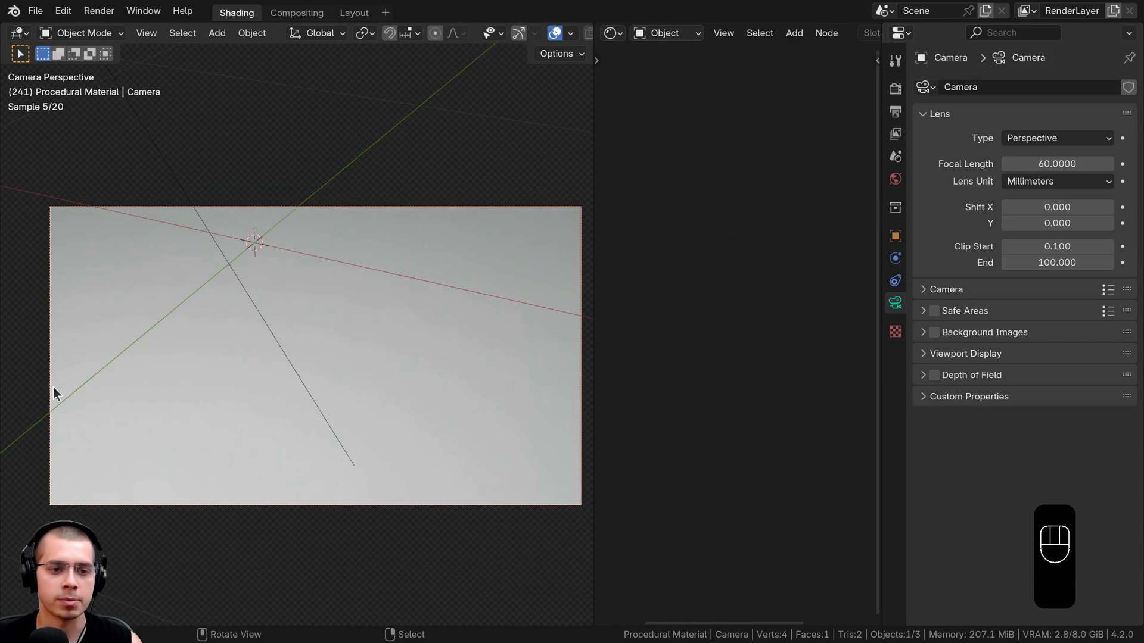
{"action": "left_click_drag", "start_coordinate": [381, 301], "coordinate": [433, 302]}
{"action": "left_click_drag", "start_coordinate": [377, 304], "coordinate": [254, 348]}
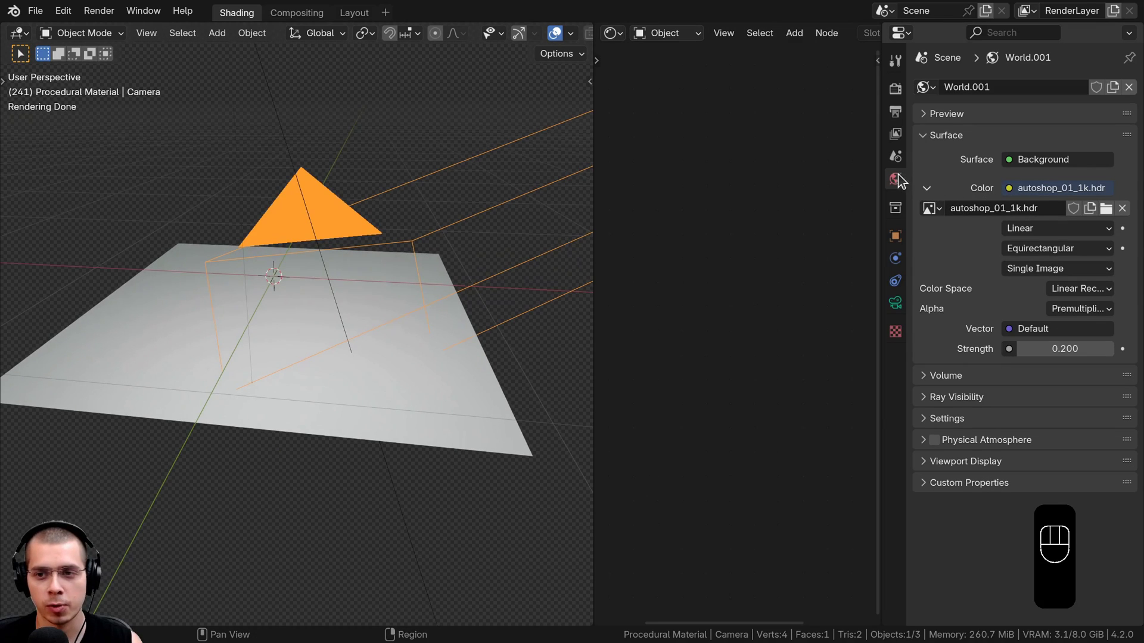
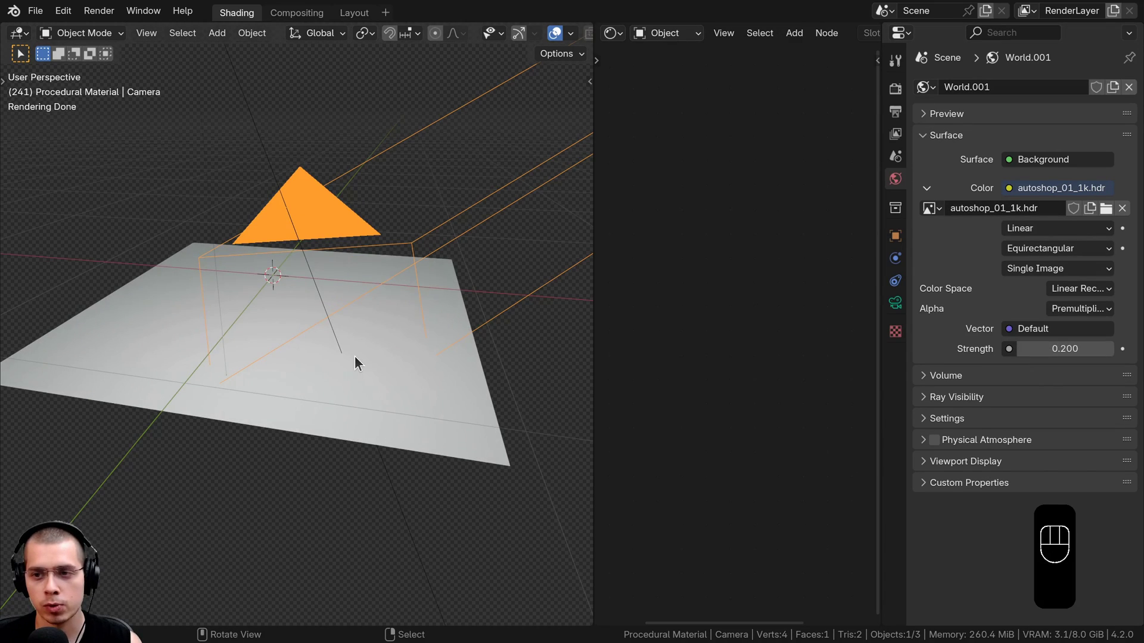
Return to camera view and create the new material Diamond Marble Floor Tiles on the plane.
{"action": "middle_click", "coordinate": [398, 323]}
{"action": "key", "text": "KP_0"}
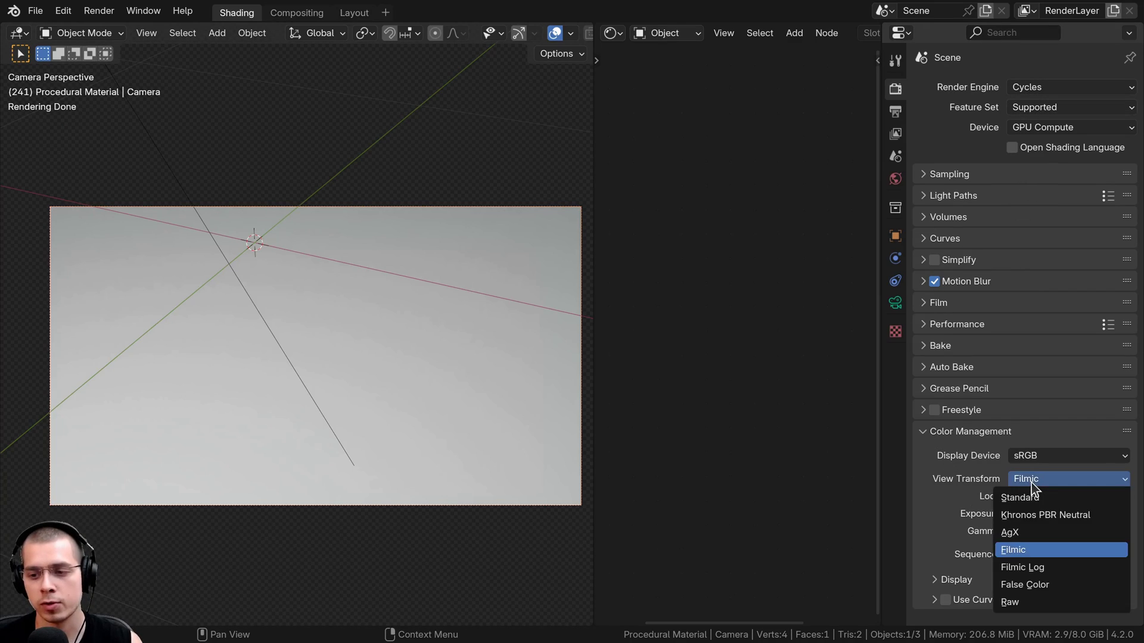
{"action": "left_click", "coordinate": [1034, 504]}
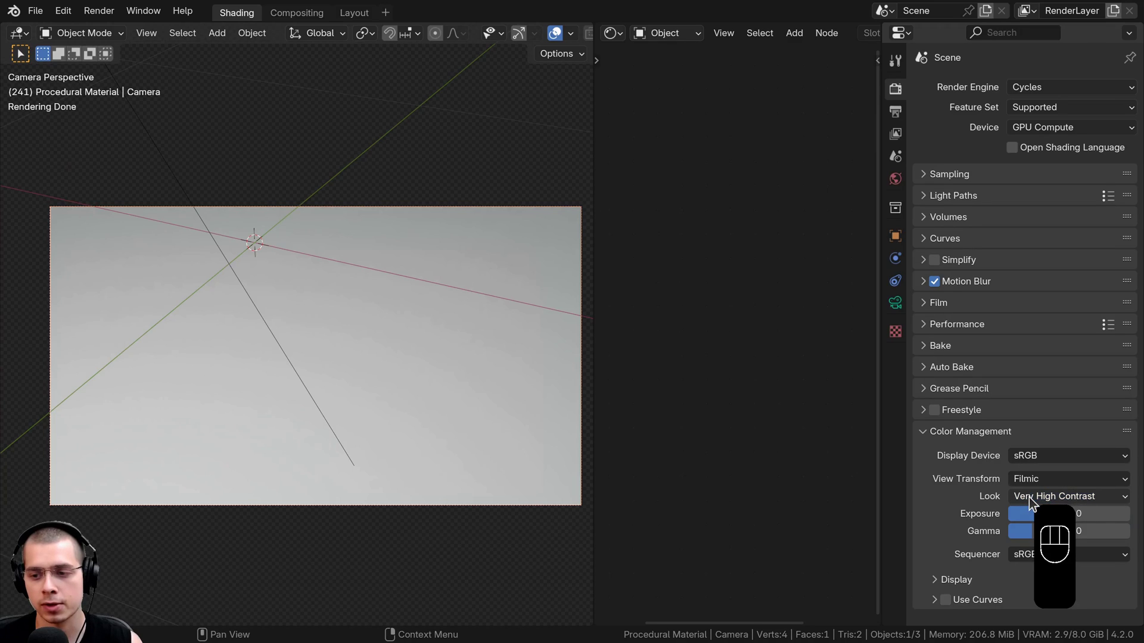
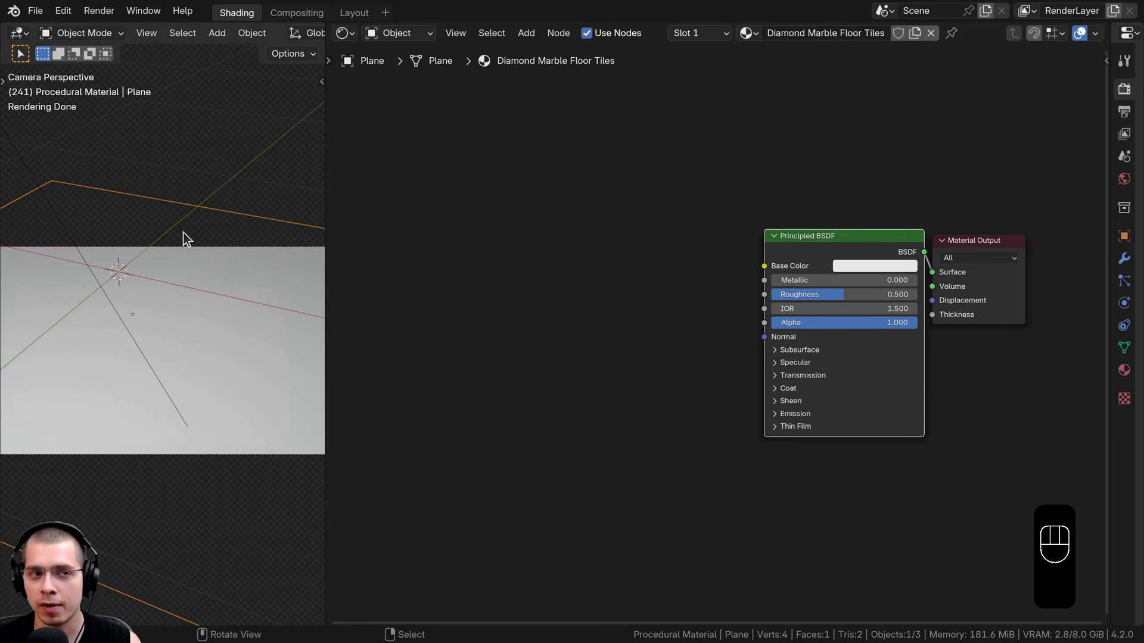
{"action": "left_click_drag", "start_coordinate": [68, 20], "coordinate": [144, 227]}
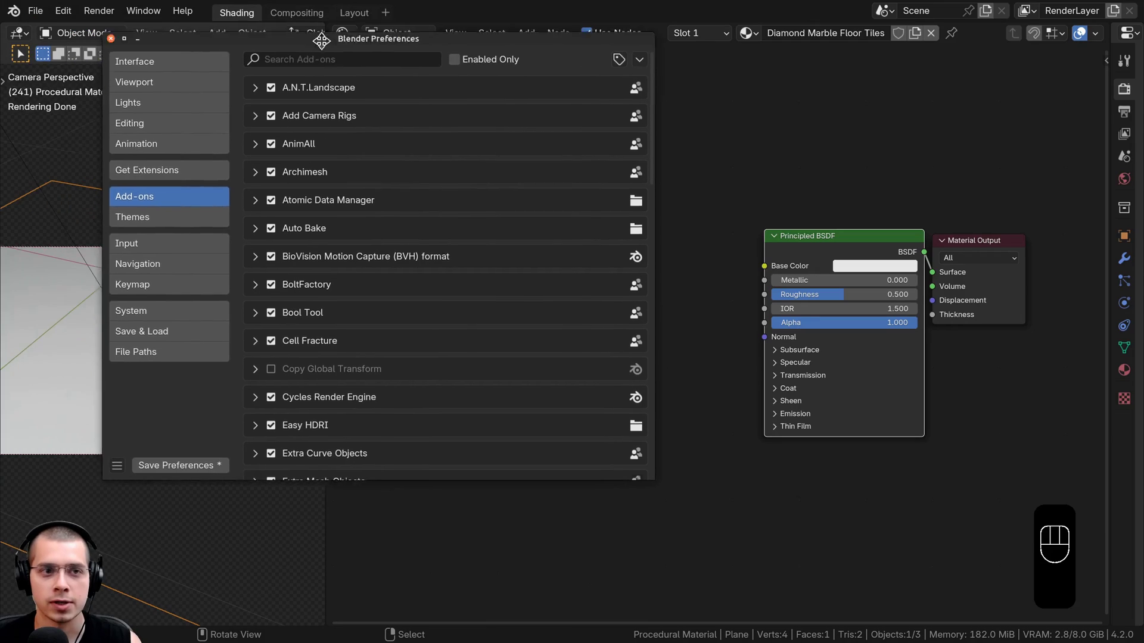
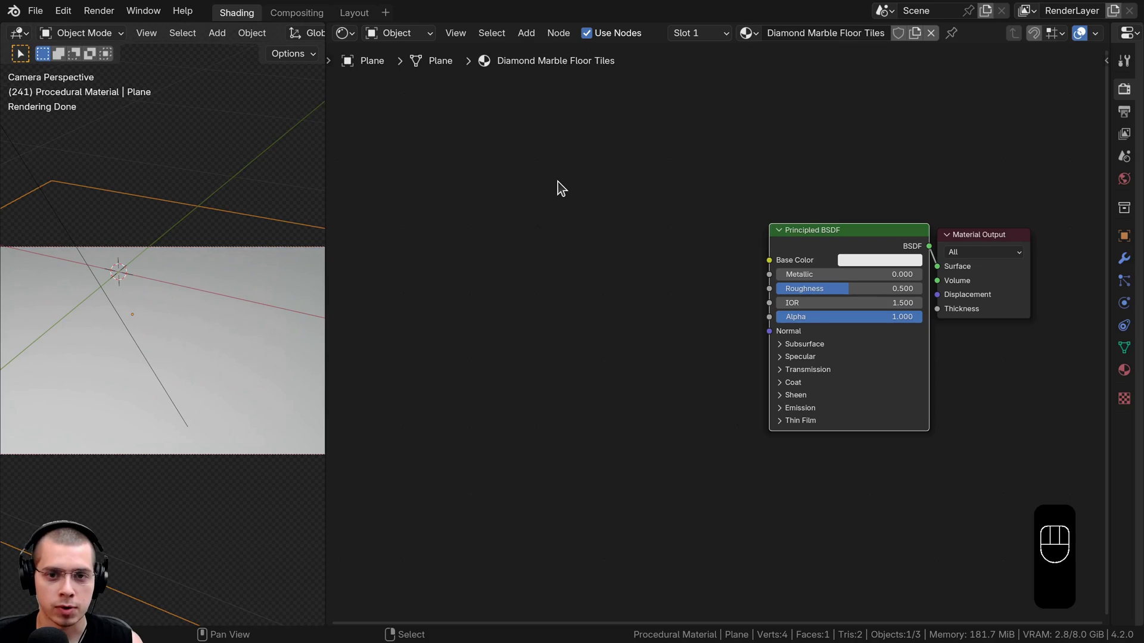
Add a Brick Texture with white bricks, scale 2.5 and mortar 0.005 into Base Color via Mapping.
{"action": "key", "text": "shift+a"}
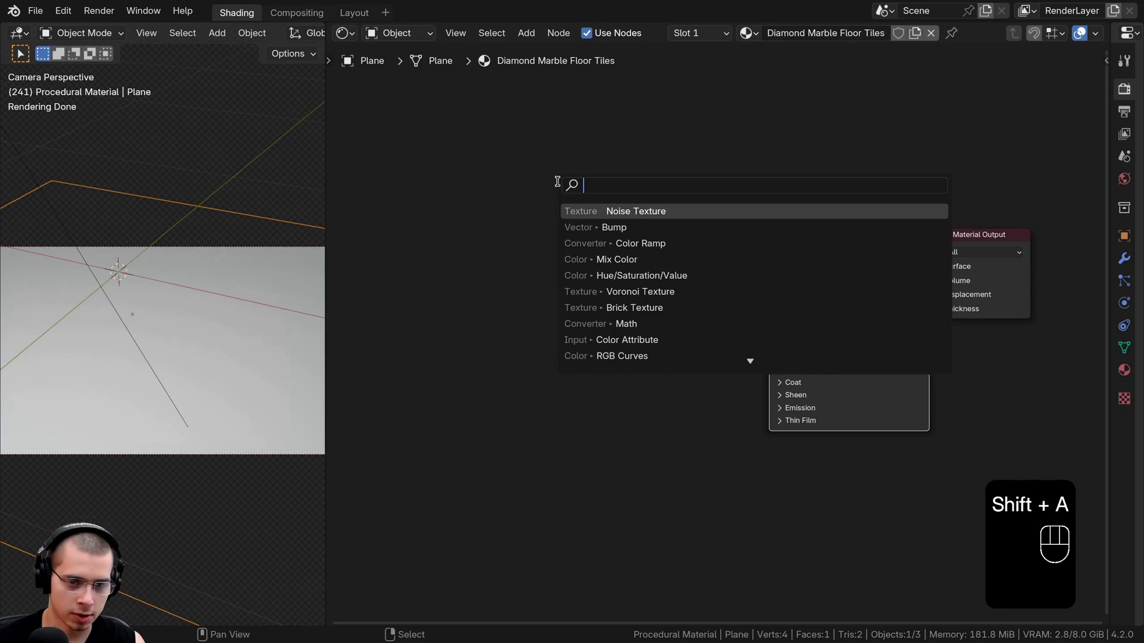
{"action": "key", "text": "BackSpace"}
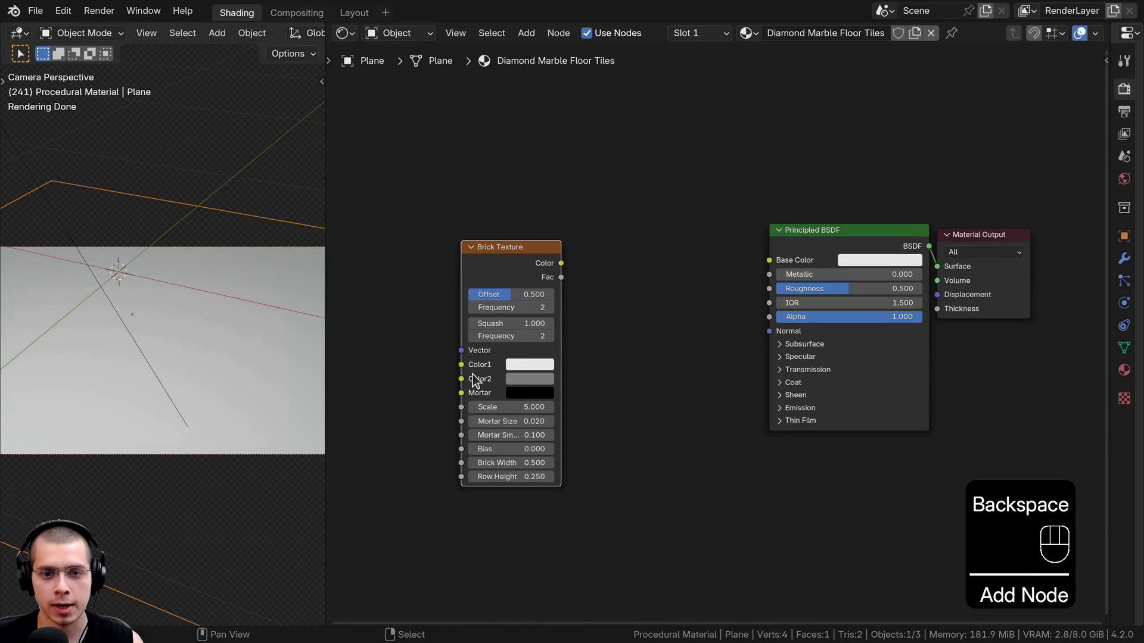
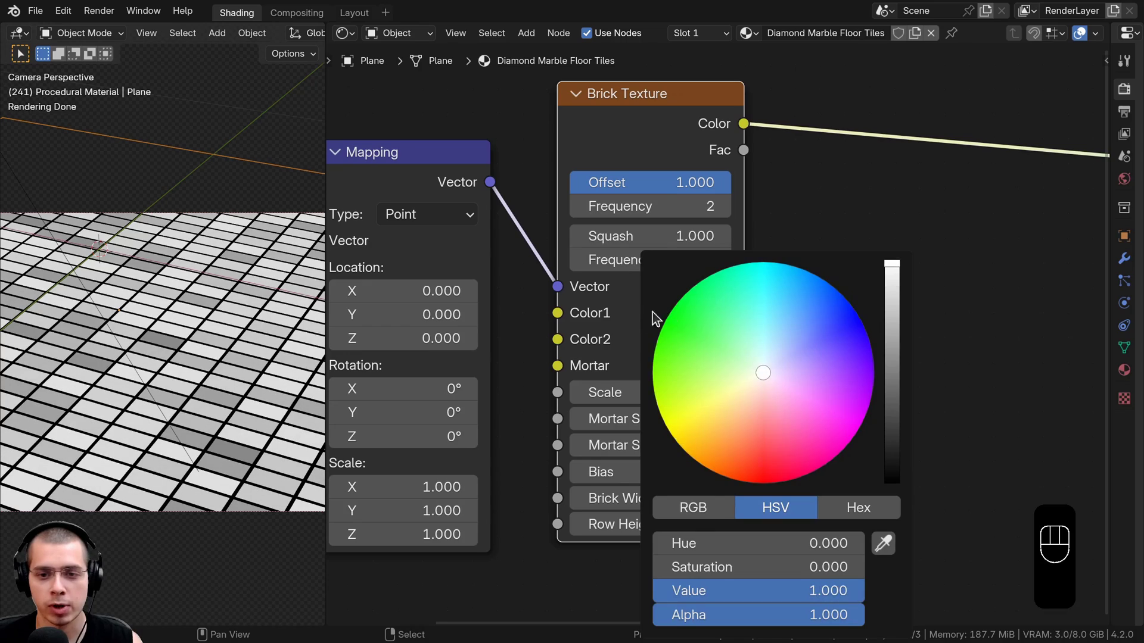
{"action": "left_click", "coordinate": [696, 344]}
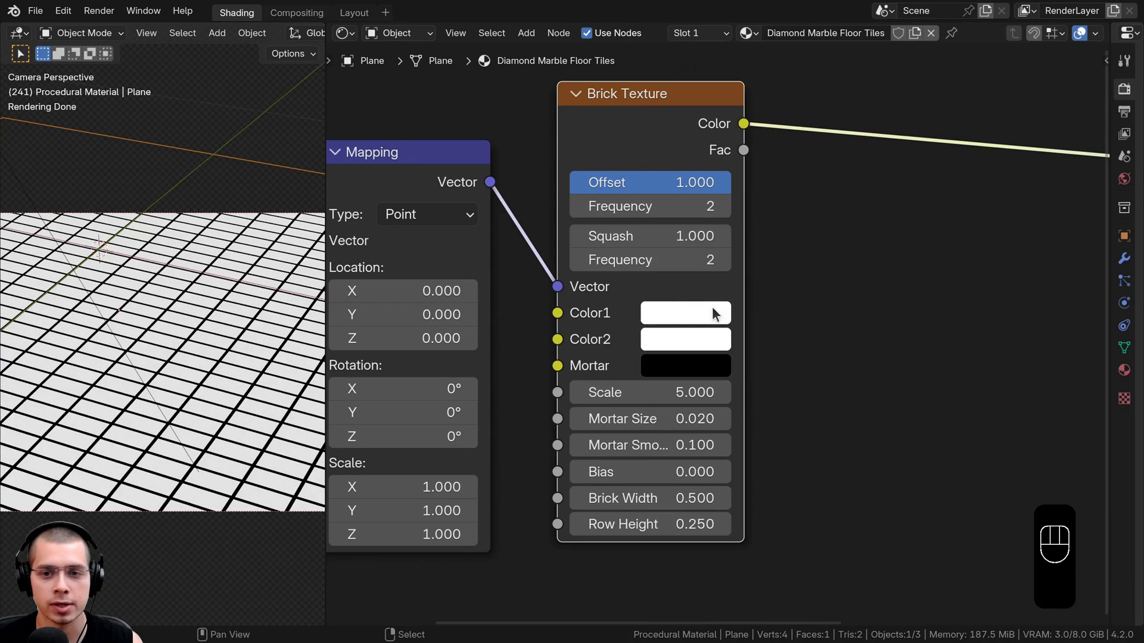
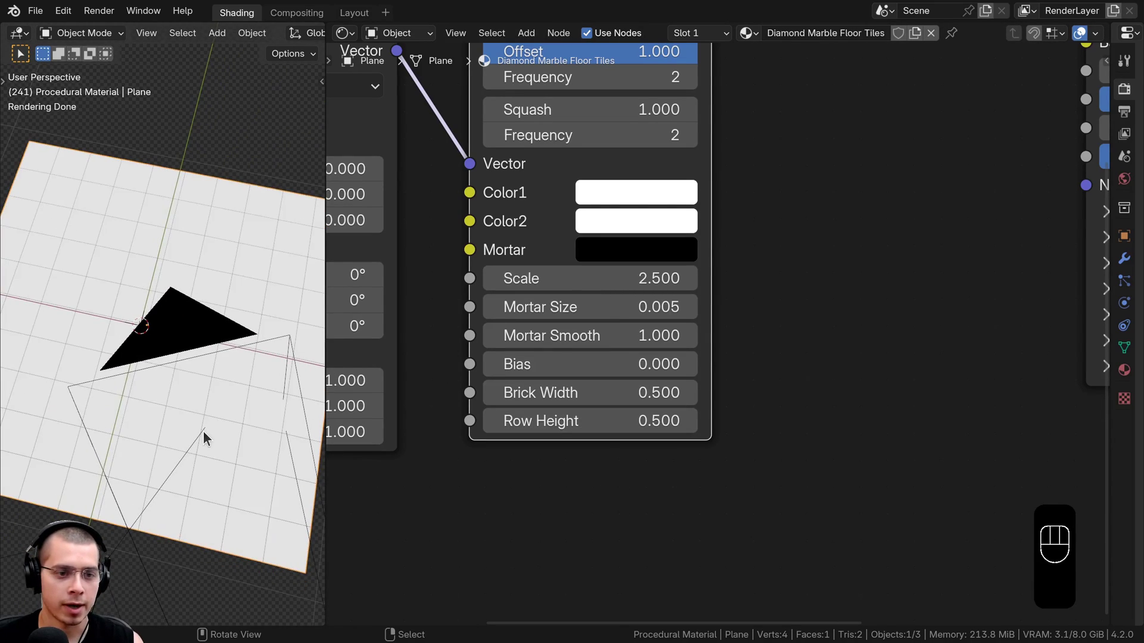
Set Row Height 0.5 for square tiles and add Texture Coordinate feeding the Mapping node.
{"action": "key", "text": "KP_0"}
{"action": "key", "text": "a"}
{"action": "key", "text": "a"}
{"action": "key", "text": "g"}
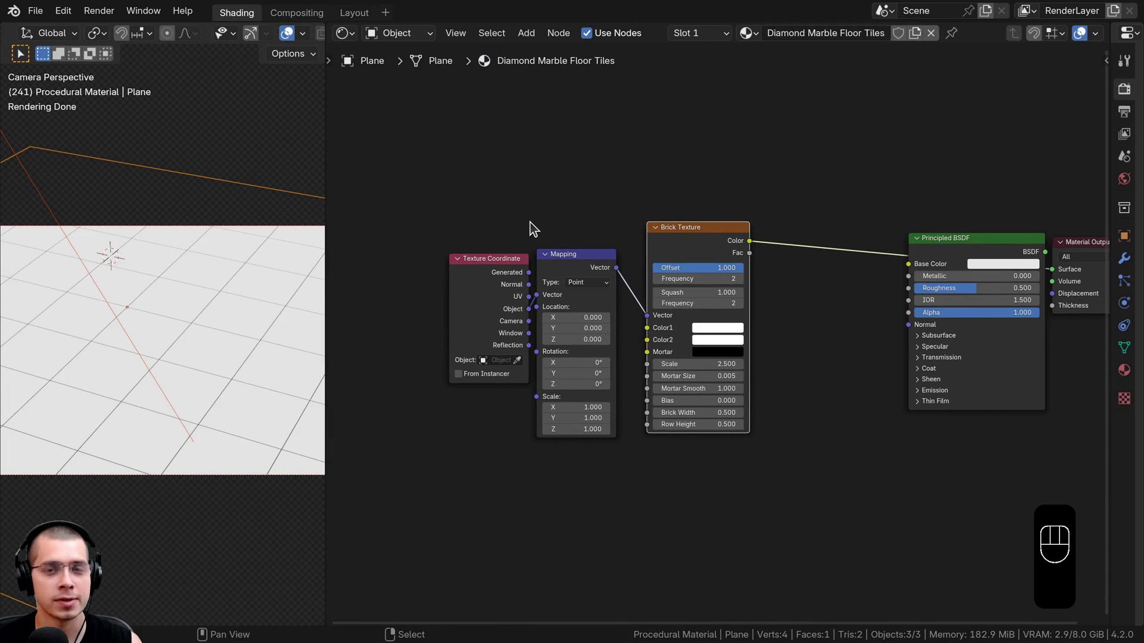
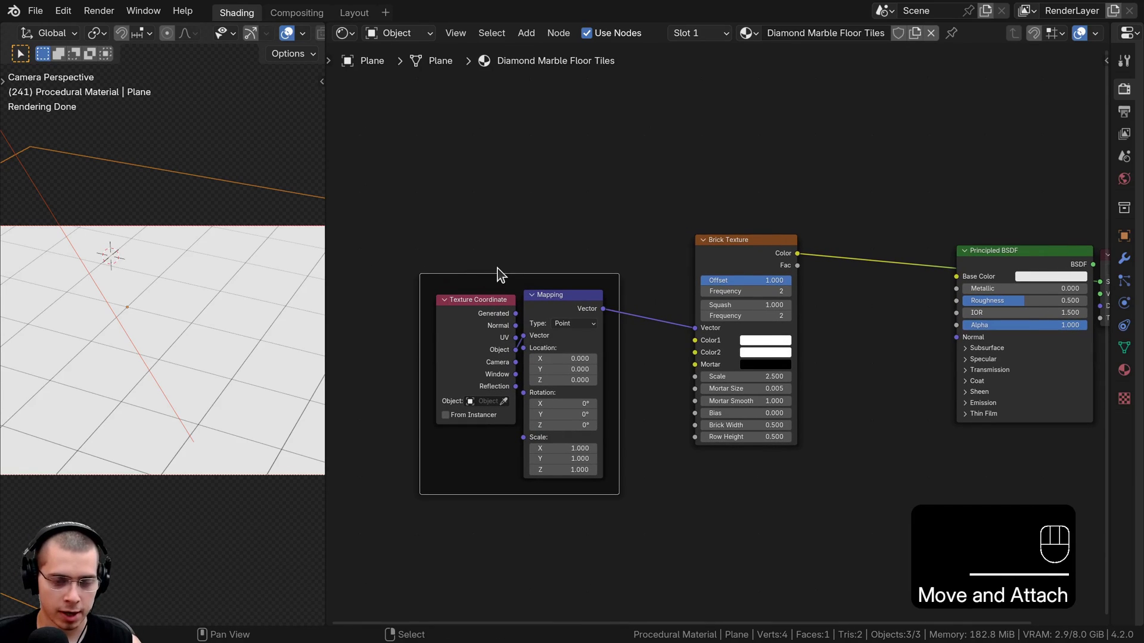
Label the Texture Coordinate and Mapping frame 'Mapping' with F2.
{"action": "key", "text": "F2"}
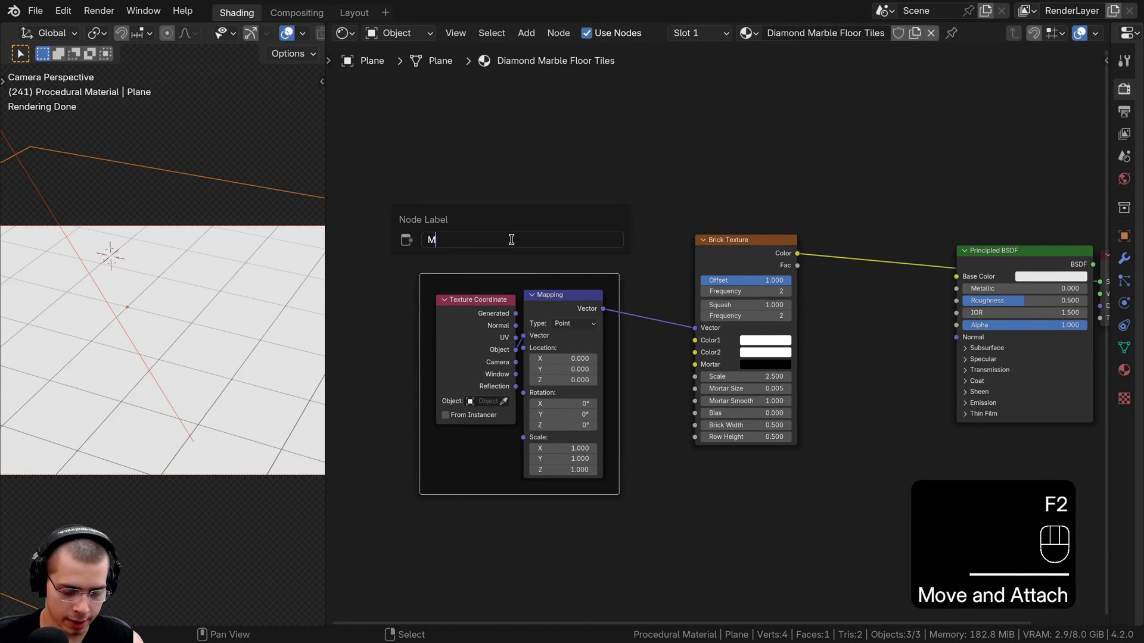
{"action": "key", "text": "p"}
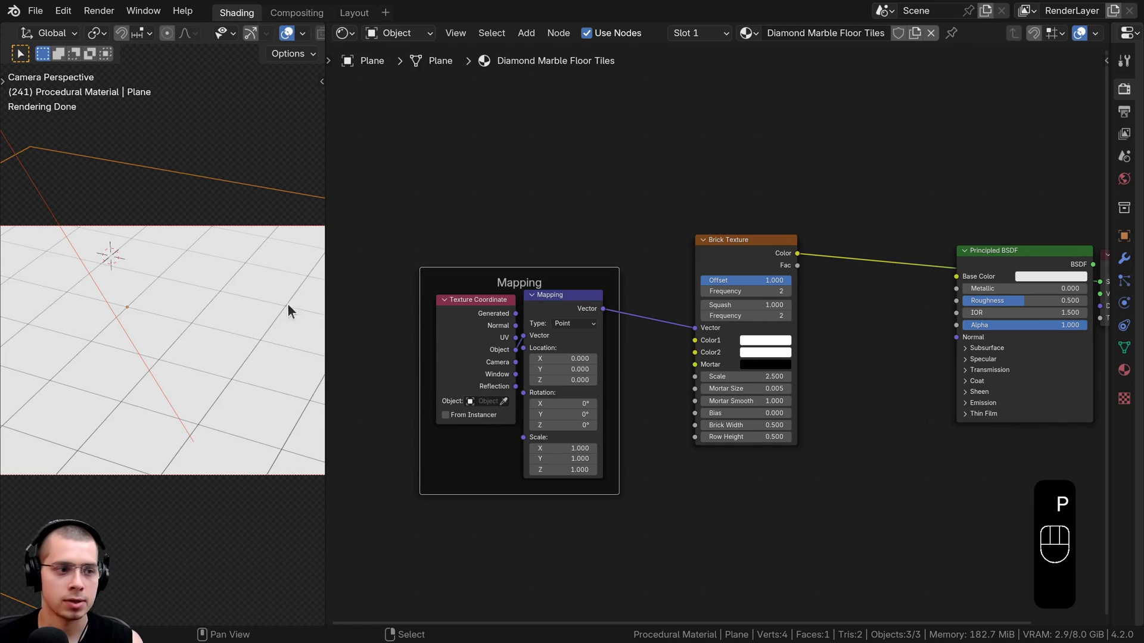
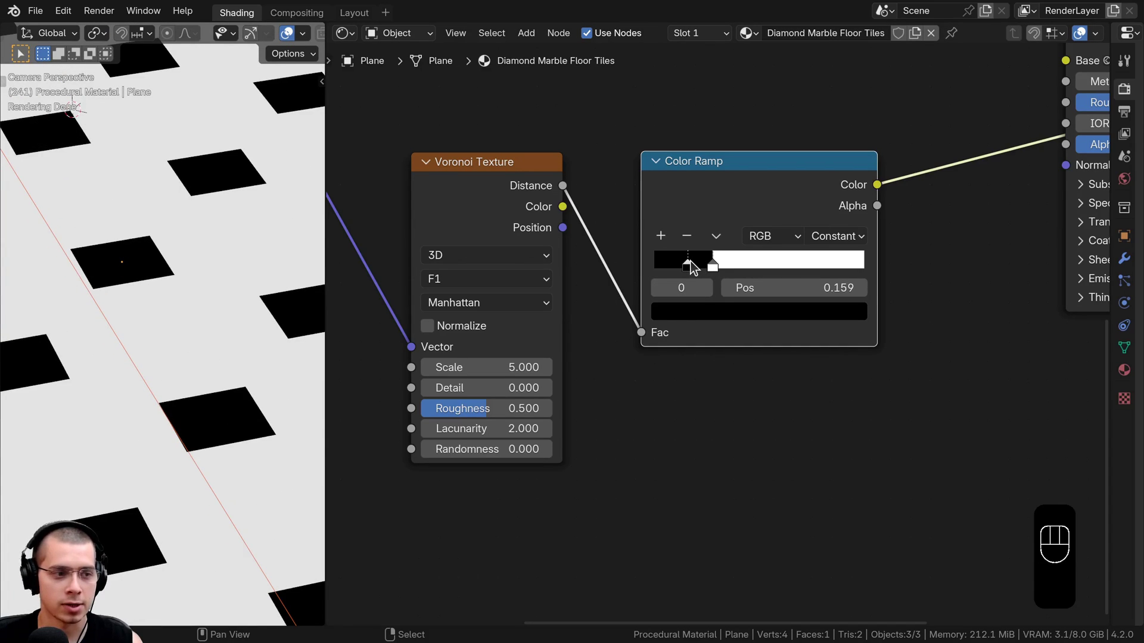
Move the Color Ramp's black stop to 0 and slide the white stop to shrink the diamonds.
{"action": "left_click_drag", "start_coordinate": [695, 266], "coordinate": [713, 263]}
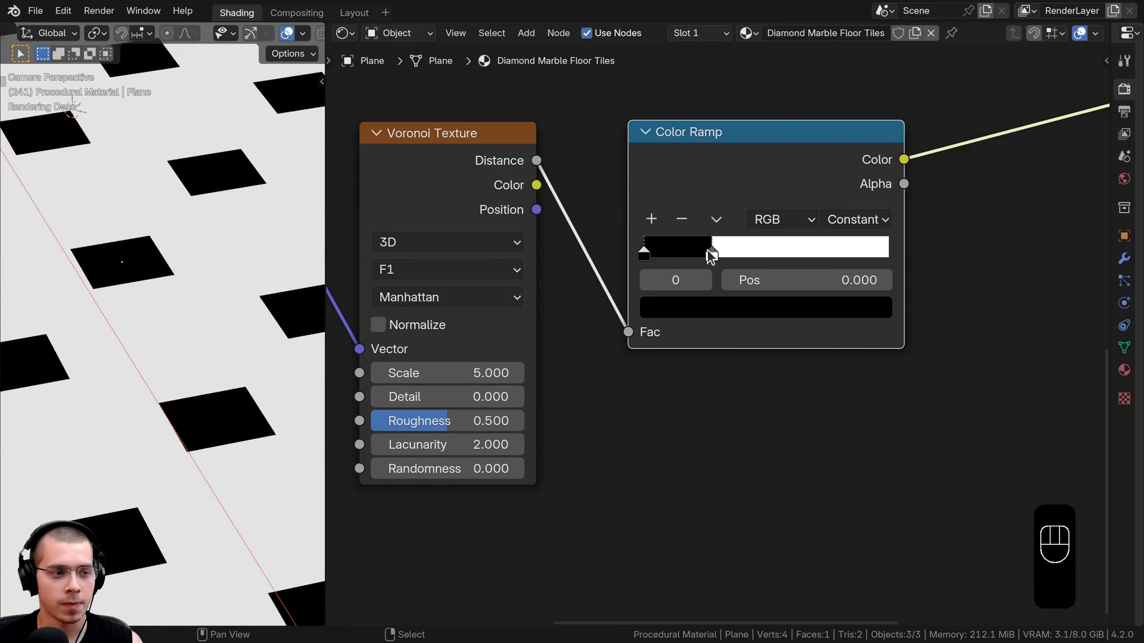
{"action": "left_click_drag", "start_coordinate": [712, 256], "coordinate": [683, 255]}
{"action": "middle_click", "coordinate": [166, 261]}
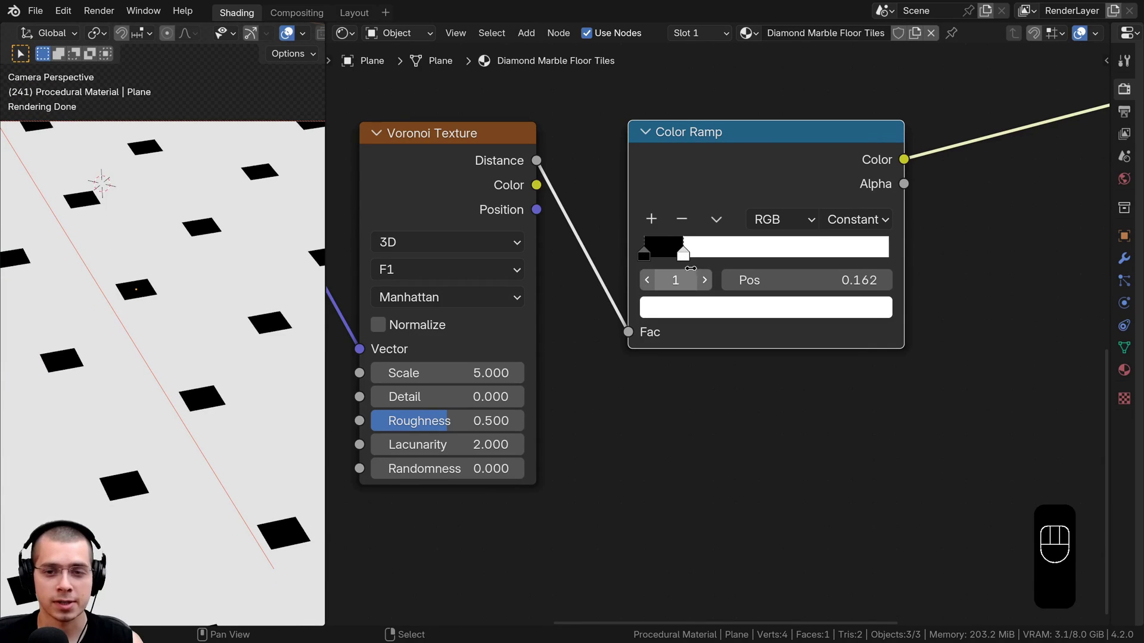
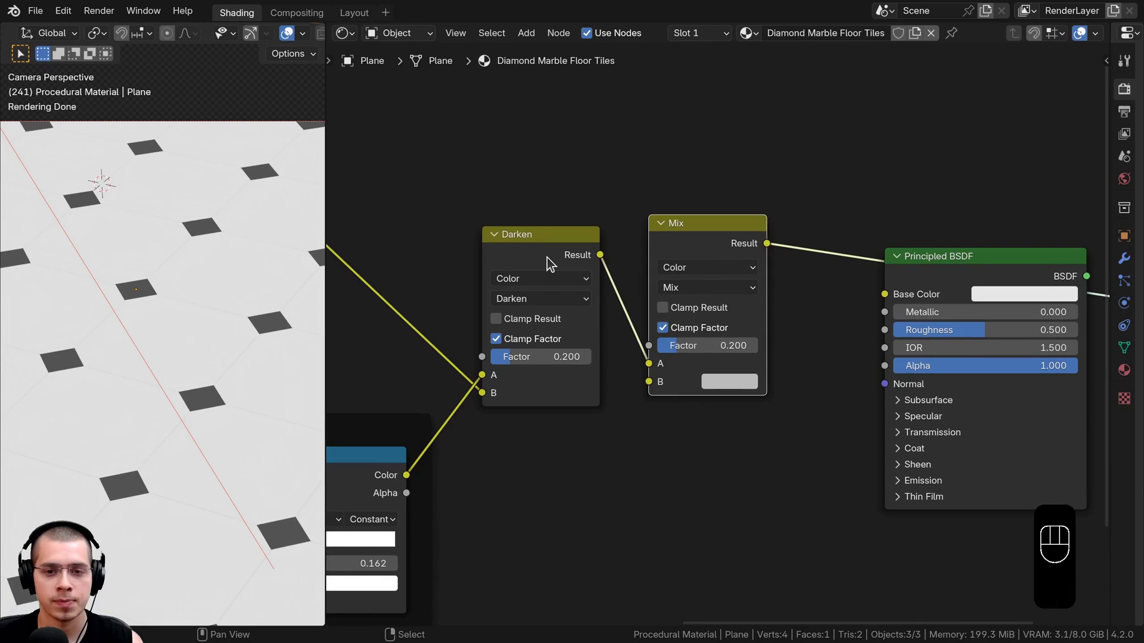
Re-route the Darken node's Result from Mix input A into the Mix Factor socket.
{"action": "left_click_drag", "start_coordinate": [550, 263], "coordinate": [558, 262]}
{"action": "left_click_drag", "start_coordinate": [653, 368], "coordinate": [638, 336]}
{"action": "left_click", "coordinate": [538, 244]}
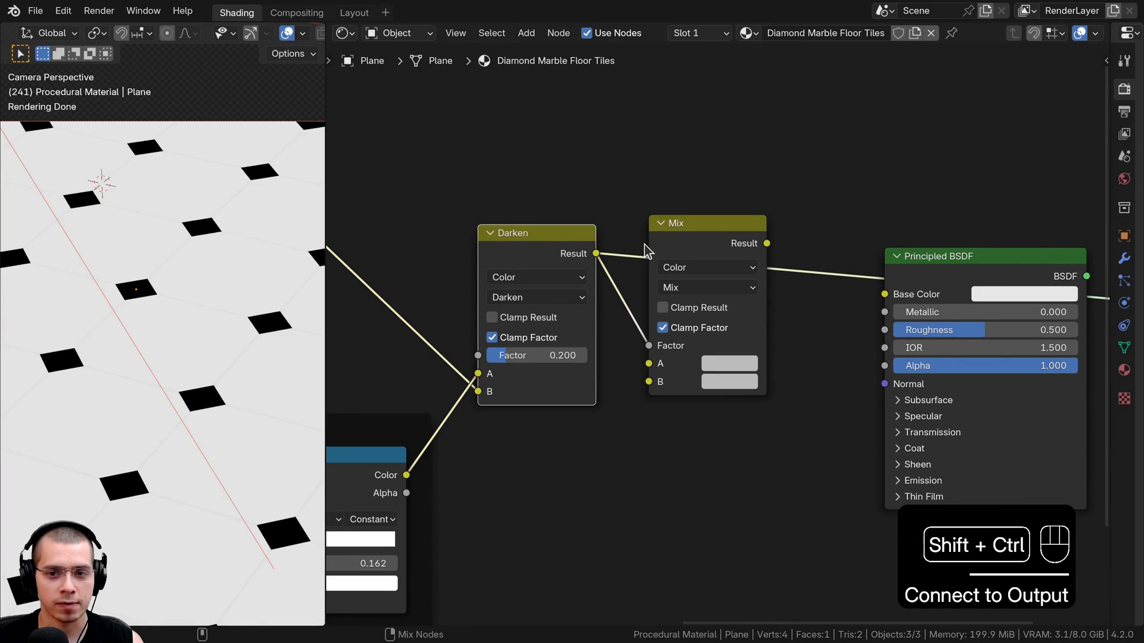
Set the tile Mix node's A color to black and B color to white.
{"action": "left_click", "coordinate": [688, 235]}
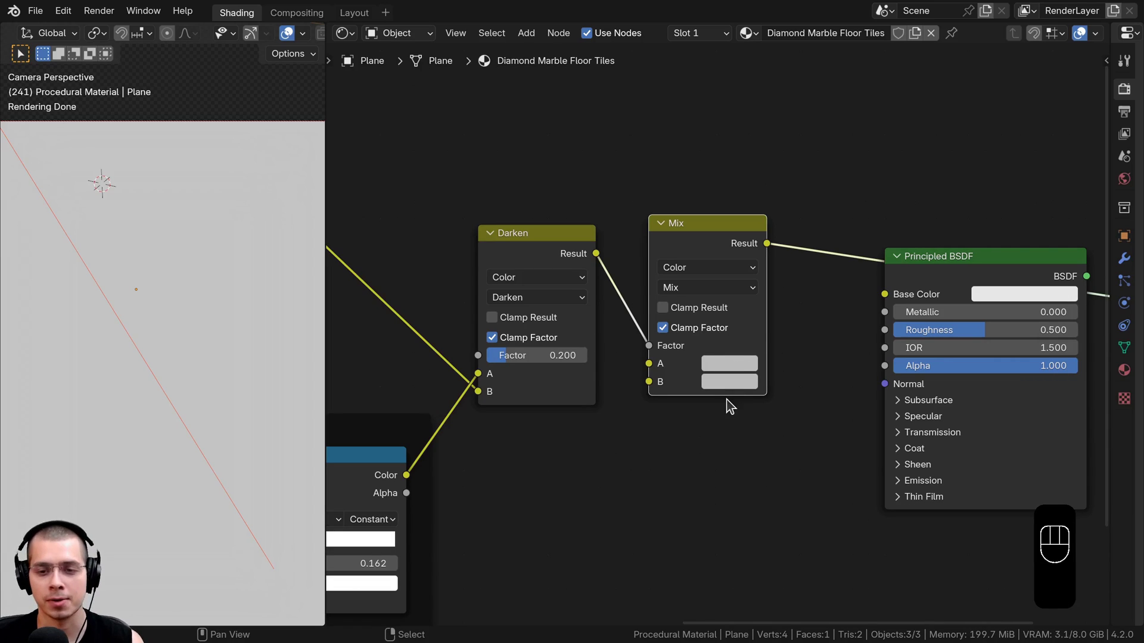
{"action": "left_click", "coordinate": [737, 363]}
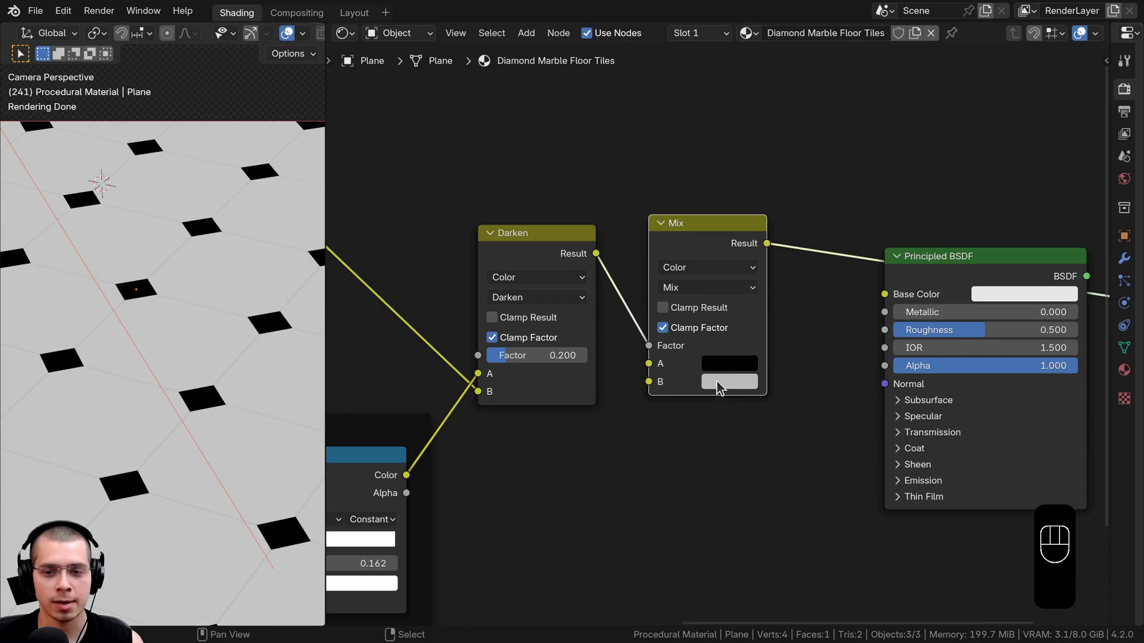
{"action": "left_click", "coordinate": [724, 380]}
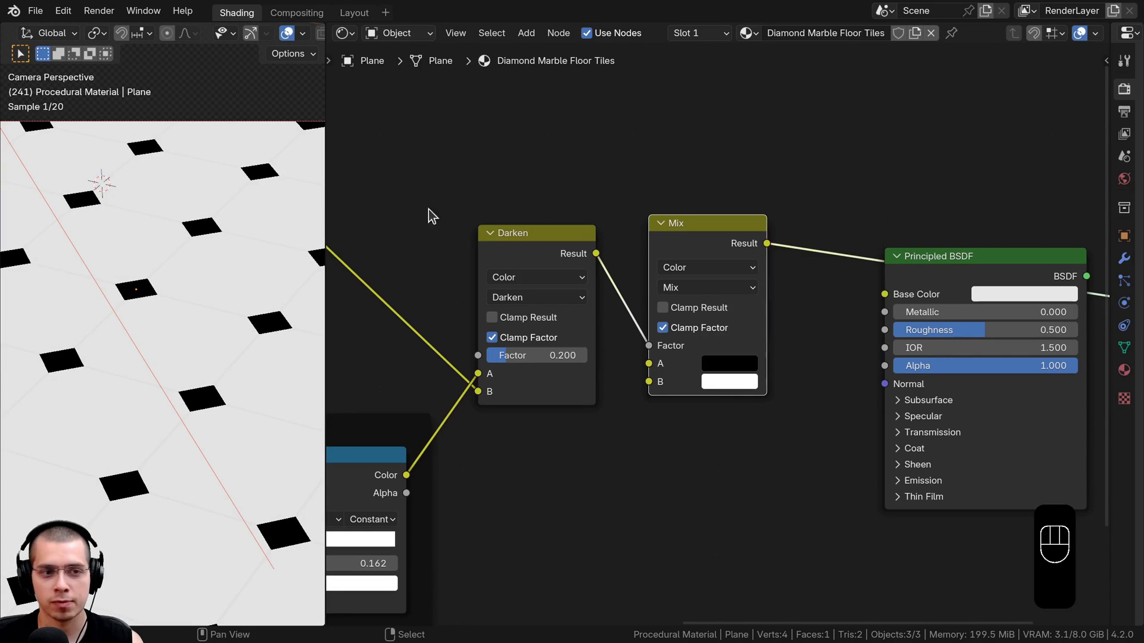
{"action": "left_click", "coordinate": [688, 253]}
{"action": "left_click", "coordinate": [718, 390]}
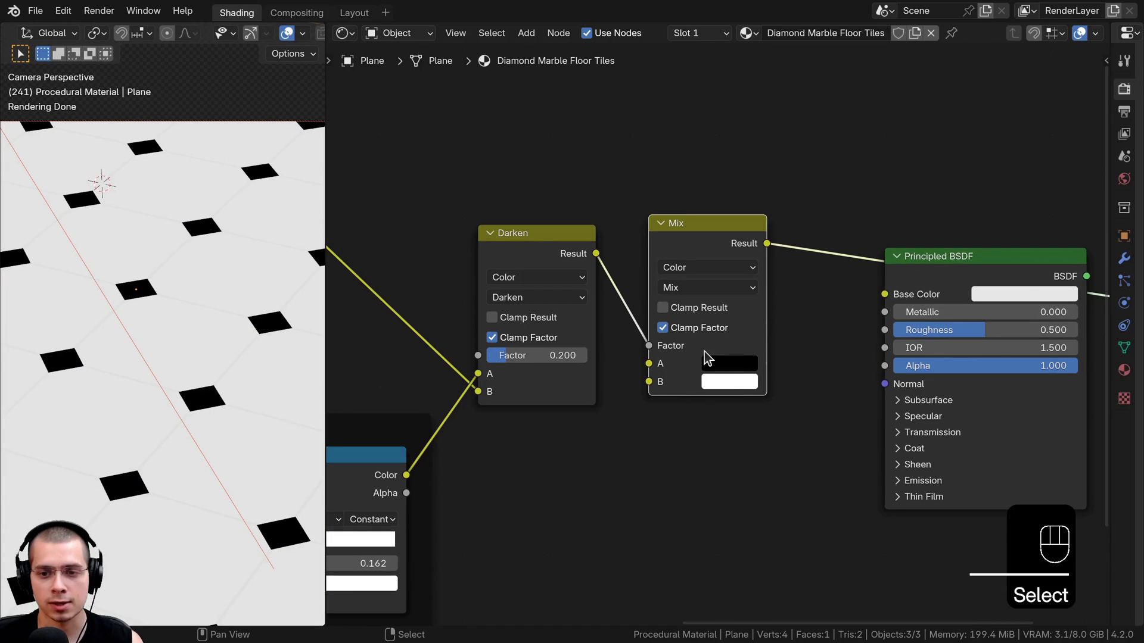
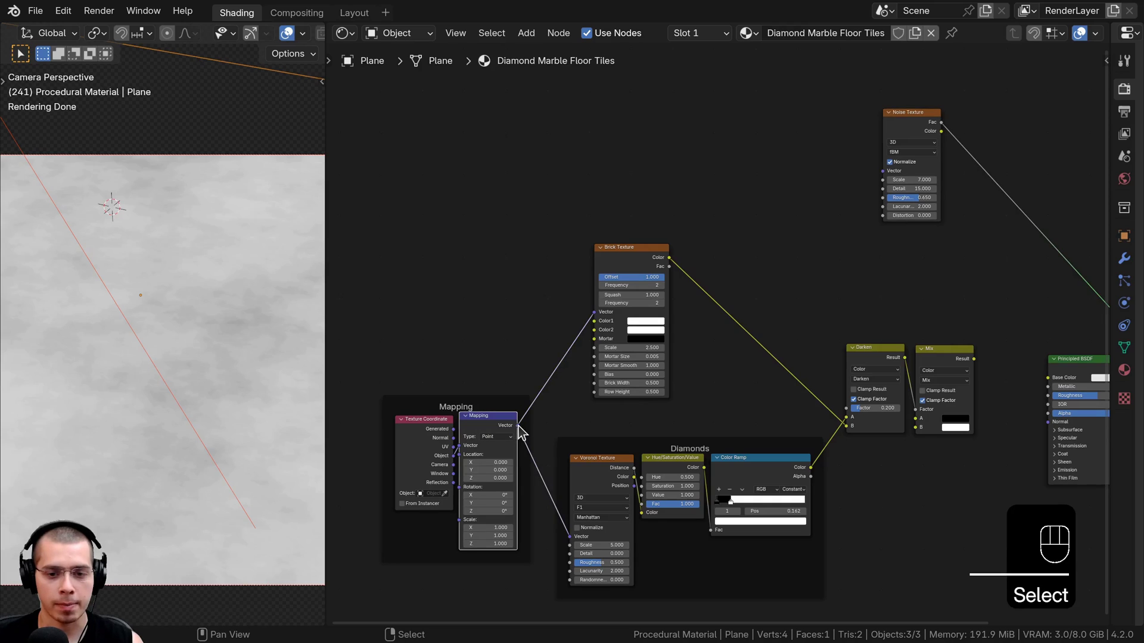
Feed the Mapping vector into the Noise Texture (scale 7, detail 15, roughness 0.65).
{"action": "left_click_drag", "start_coordinate": [502, 412], "coordinate": [678, 341]}
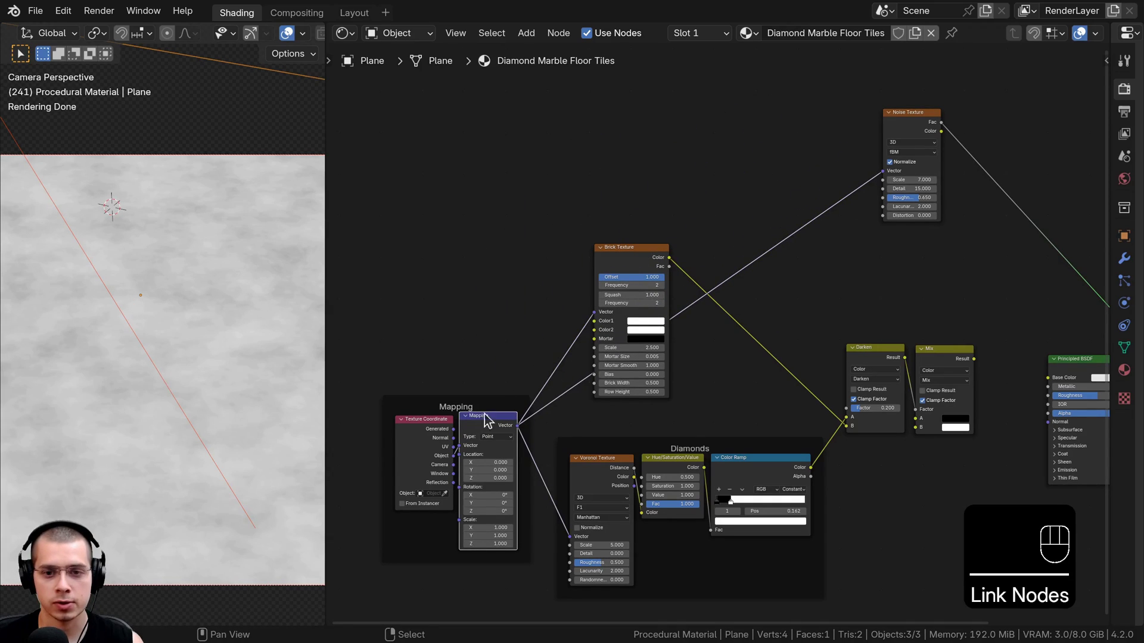
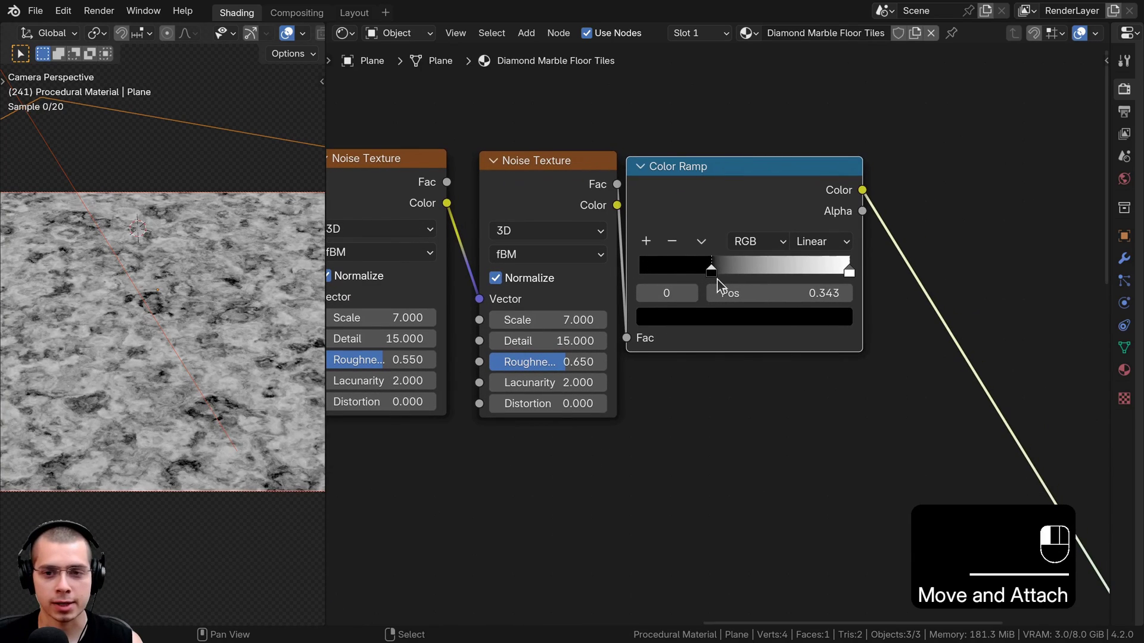
Pull the ramp's black stop to about 0.37 and the white stop to 0.742 for dark veins.
{"action": "left_click_drag", "start_coordinate": [836, 277], "coordinate": [779, 274]}
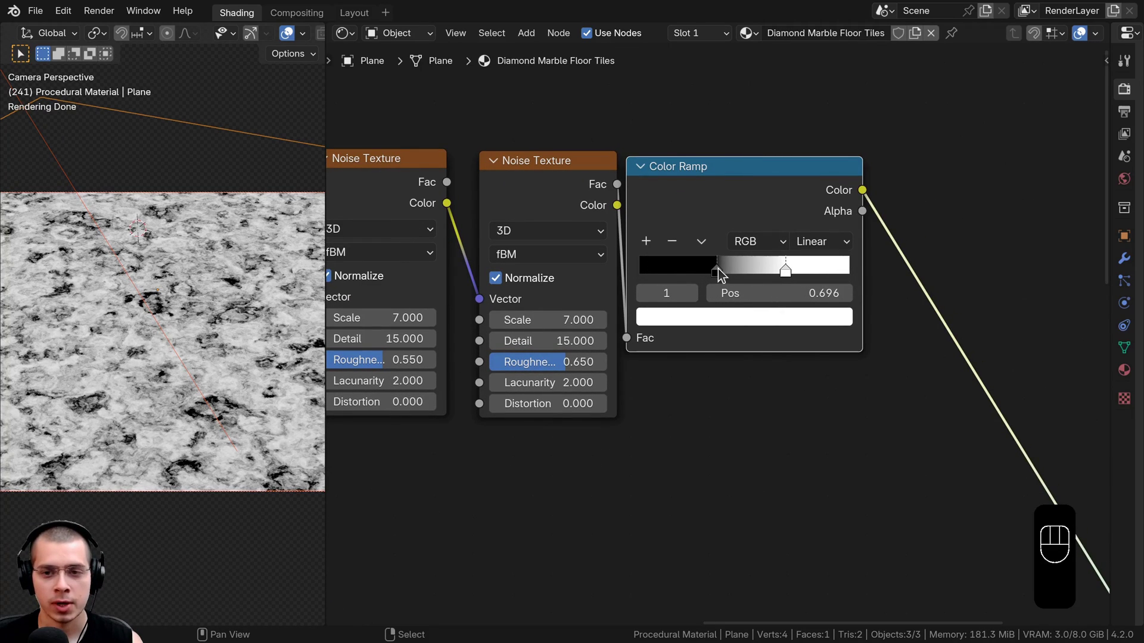
{"action": "left_click", "coordinate": [724, 275]}
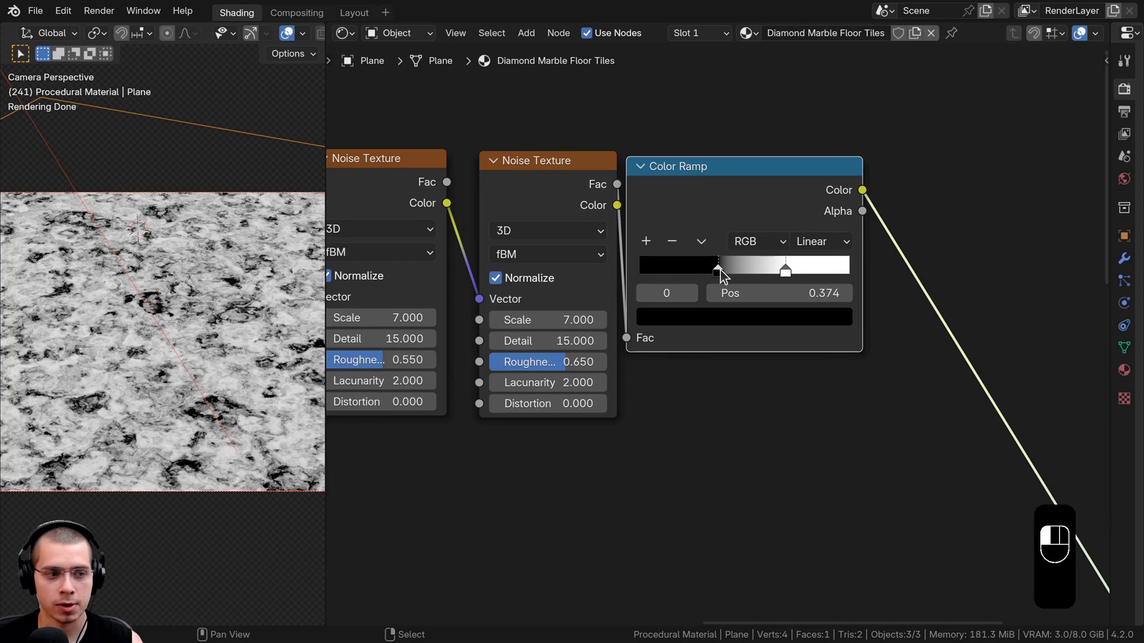
{"action": "left_click_drag", "start_coordinate": [800, 272], "coordinate": [748, 288]}
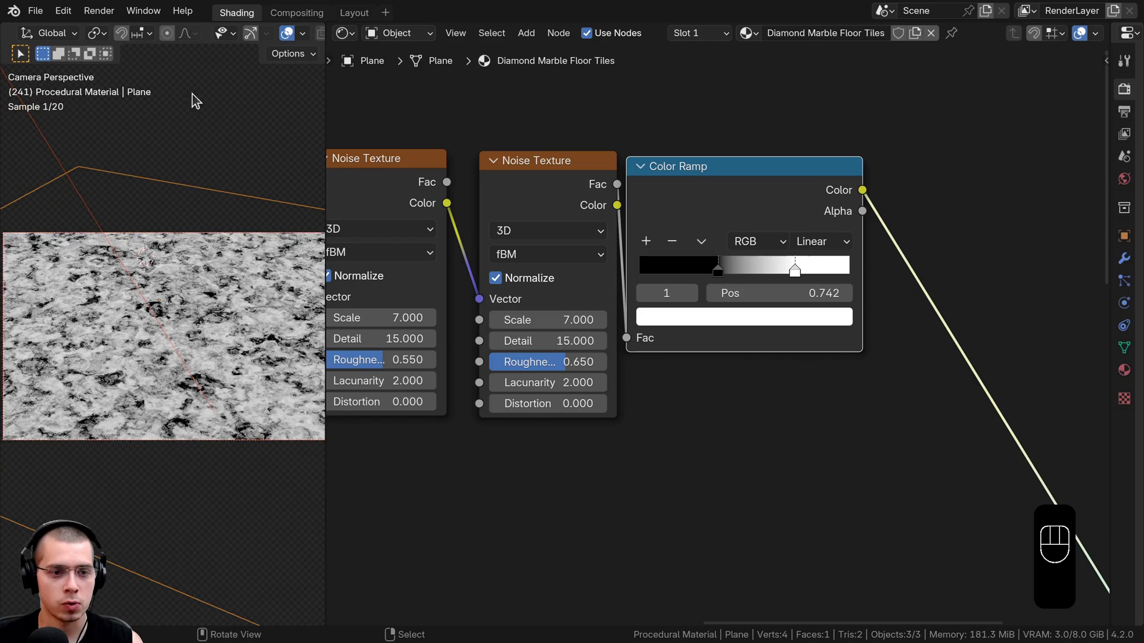
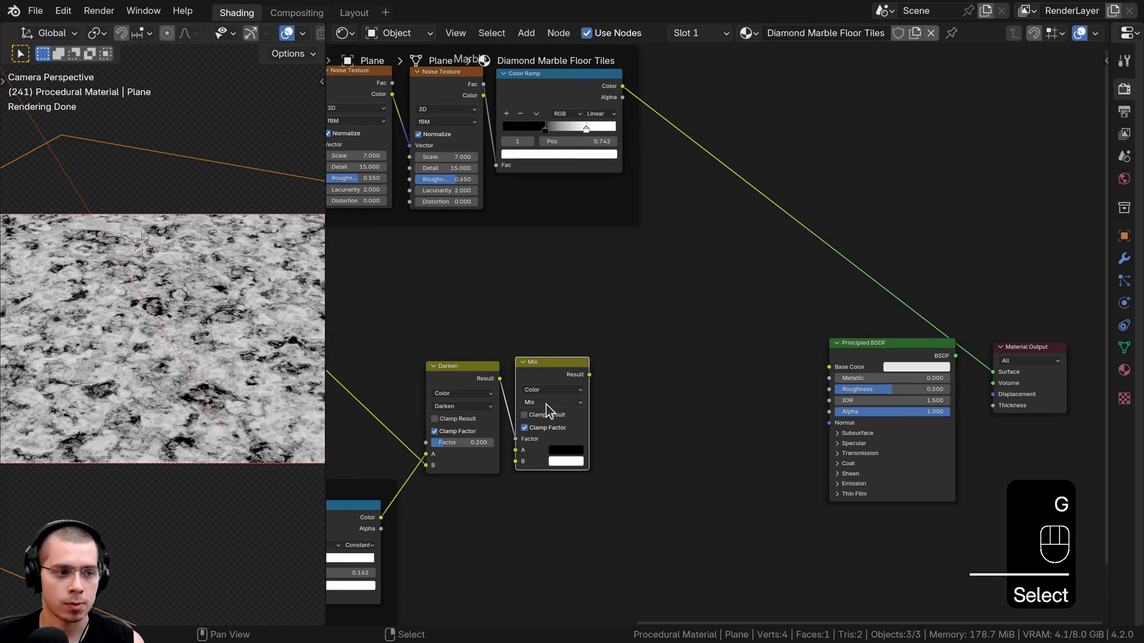
Duplicate the Mix node, set it to Darken combining marble and tiles, and drive Base Color with it.
{"action": "key", "text": "shift+d"}
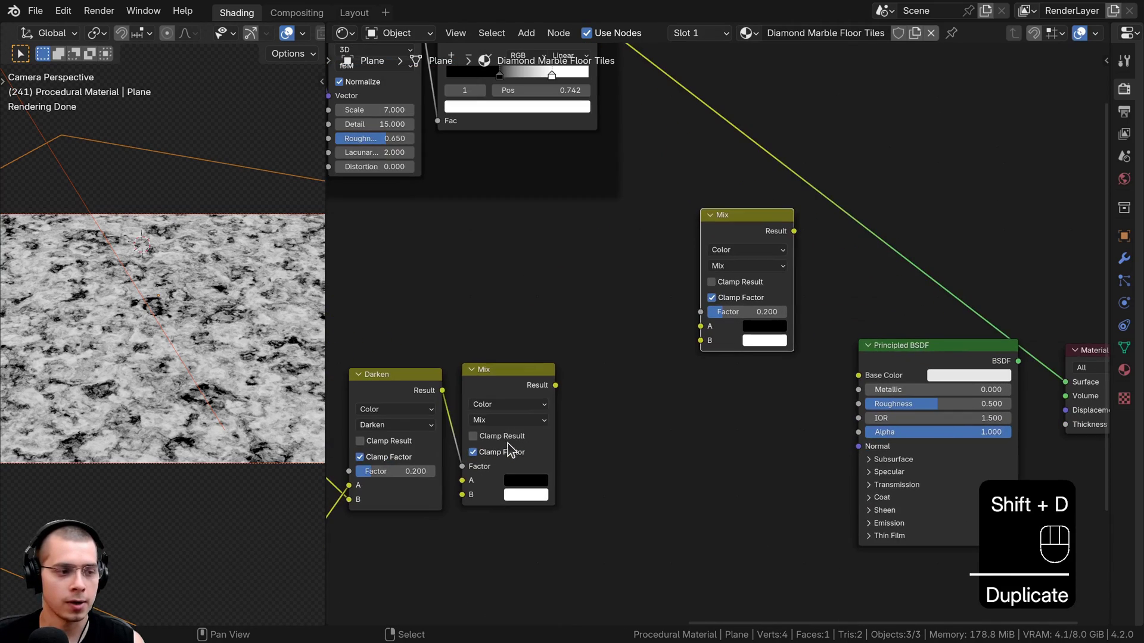
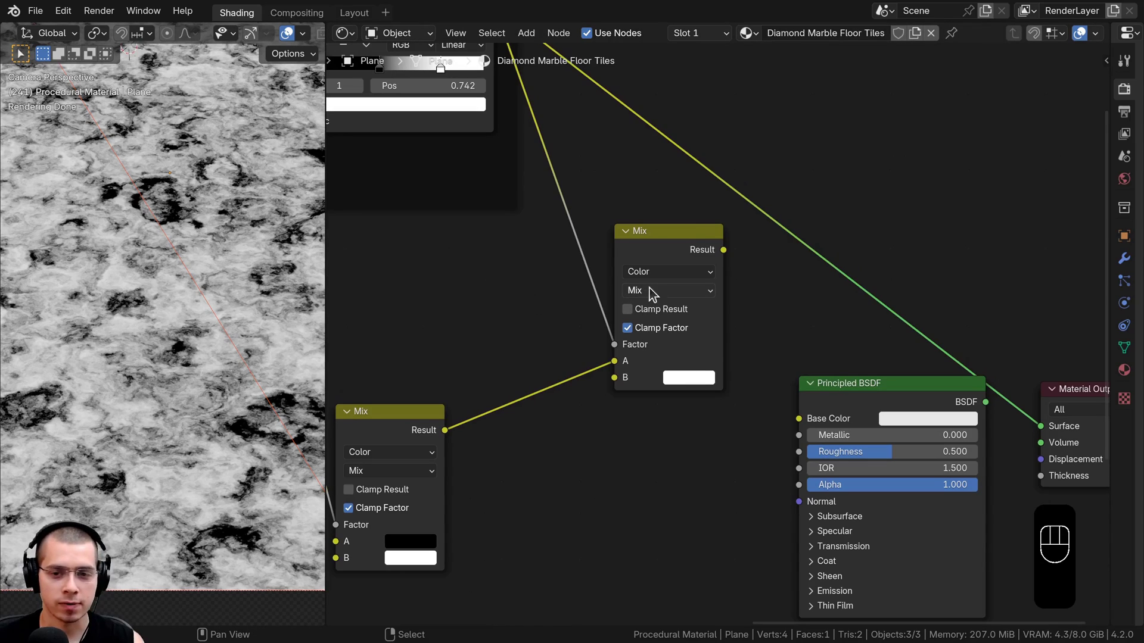
{"action": "left_click_drag", "start_coordinate": [657, 292], "coordinate": [658, 403]}
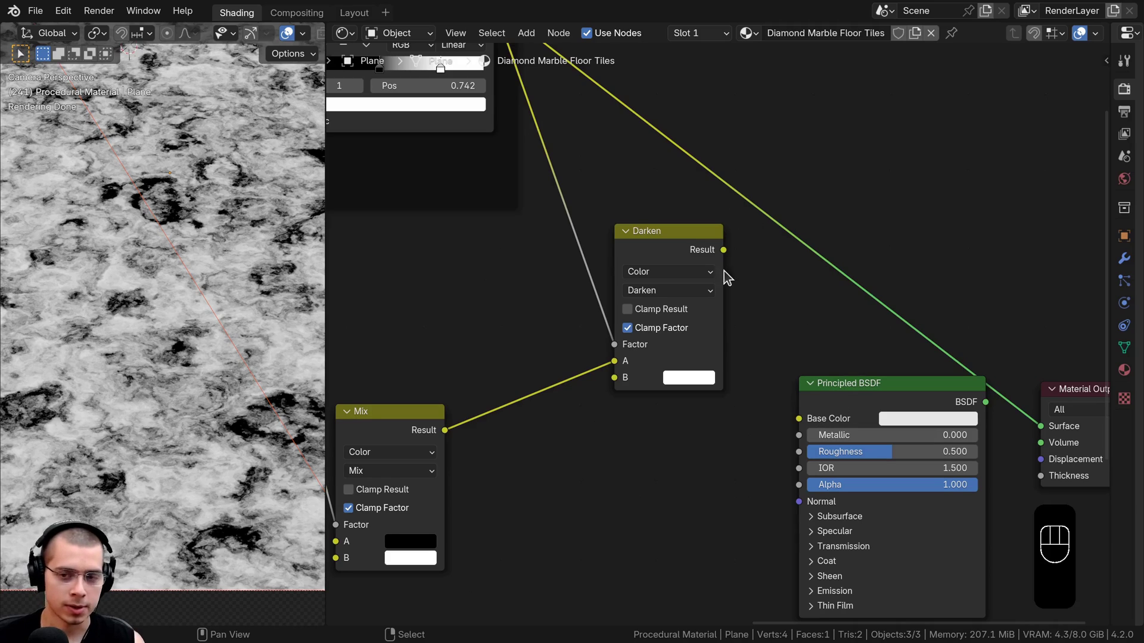
{"action": "double_click", "coordinate": [648, 255]}
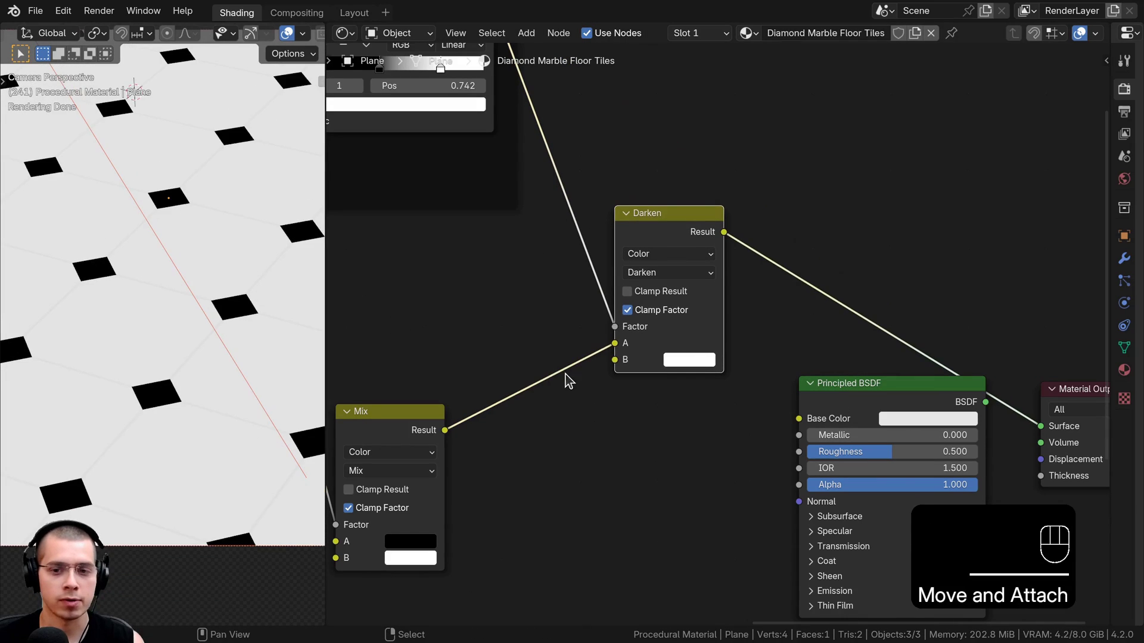
{"action": "left_click", "coordinate": [700, 361]}
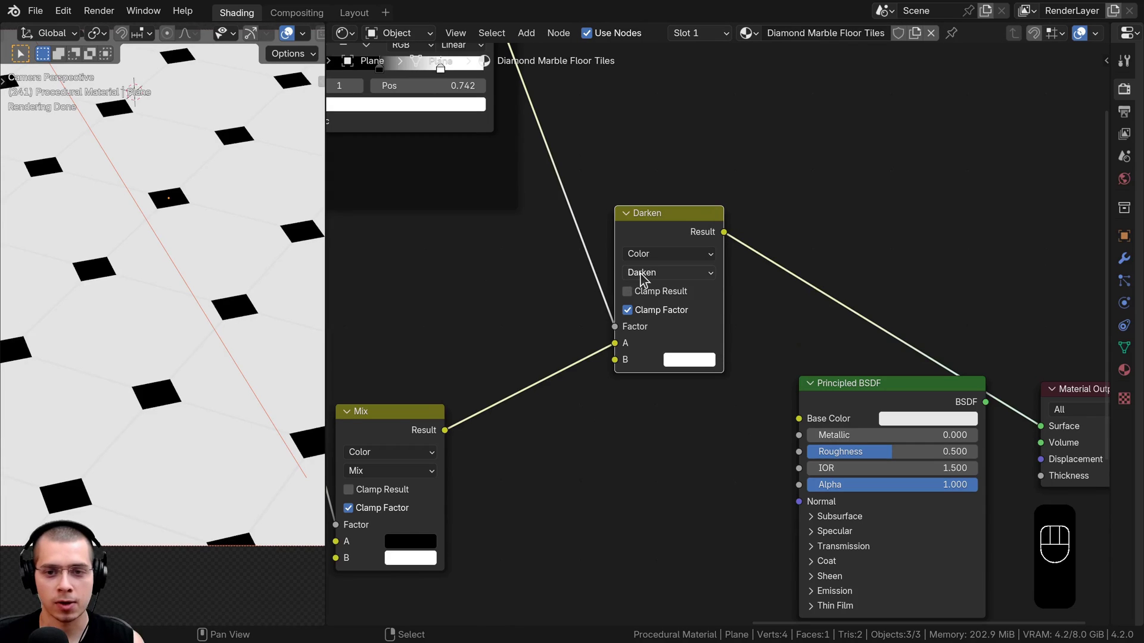
Set the Darken node's B colour to mid grey 585858, keeping grey over a purple tint.
{"action": "left_click", "coordinate": [704, 367]}
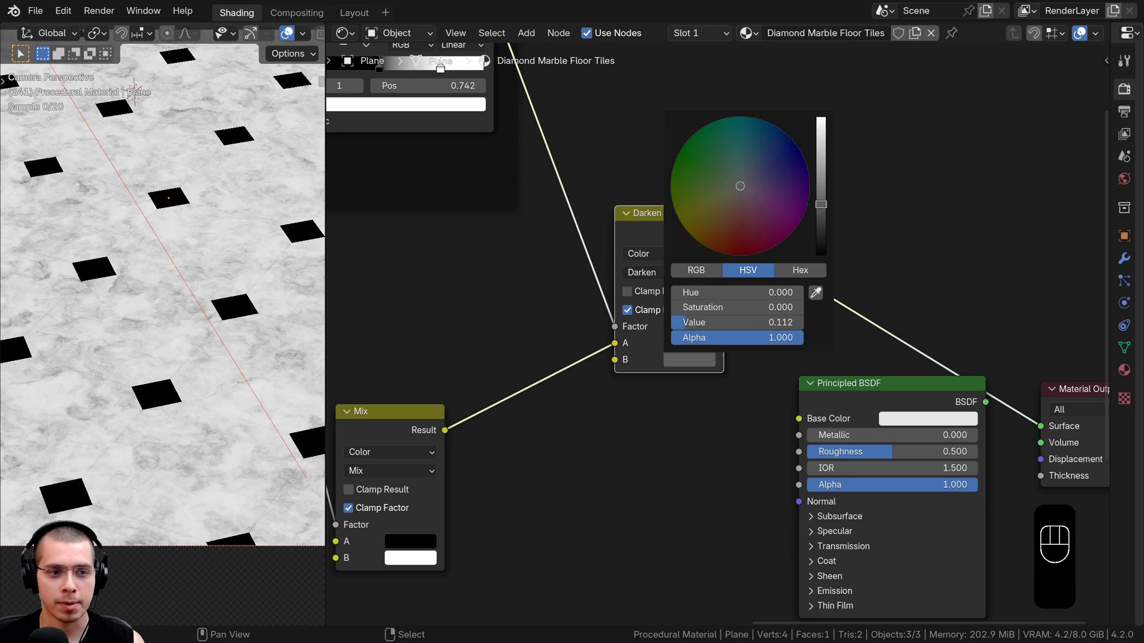
{"action": "key", "text": "ctrl+v"}
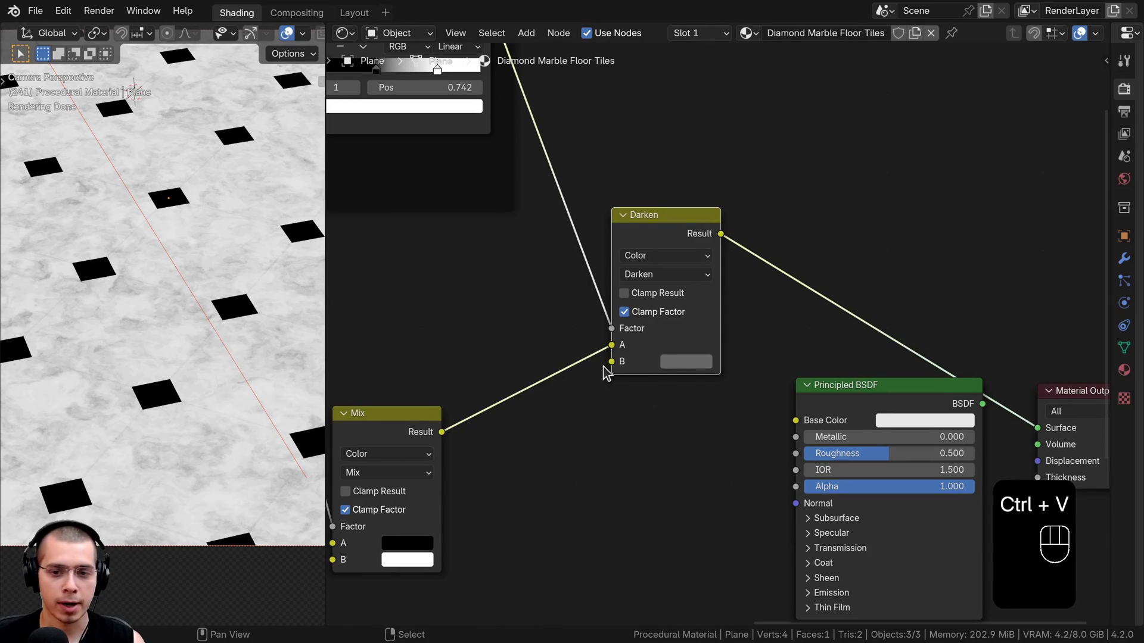
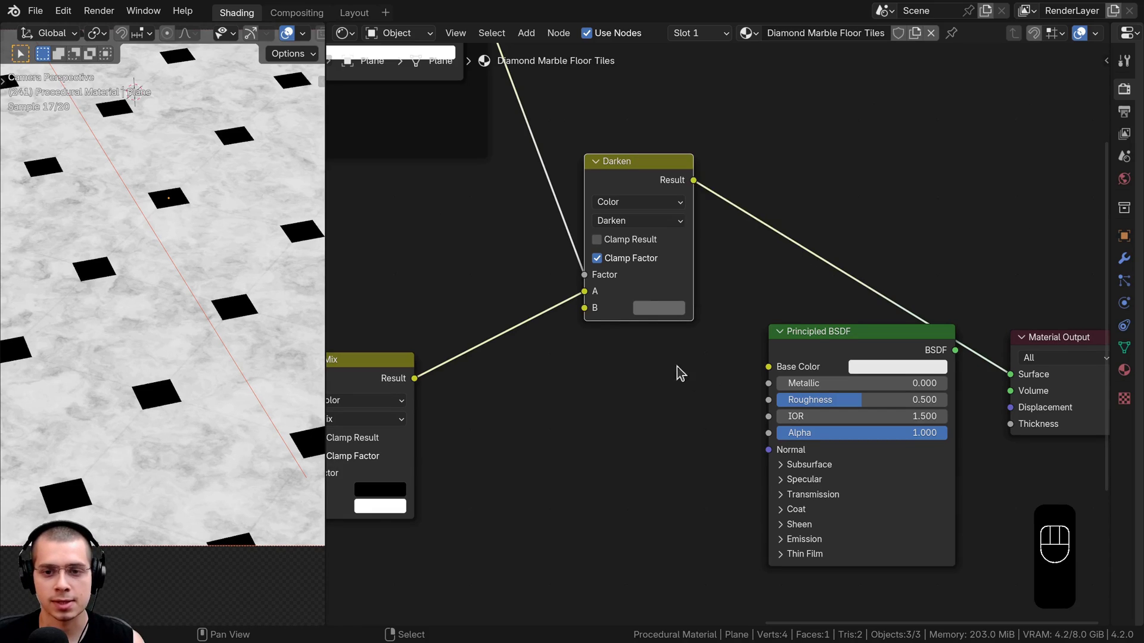
{"action": "left_click", "coordinate": [656, 309]}
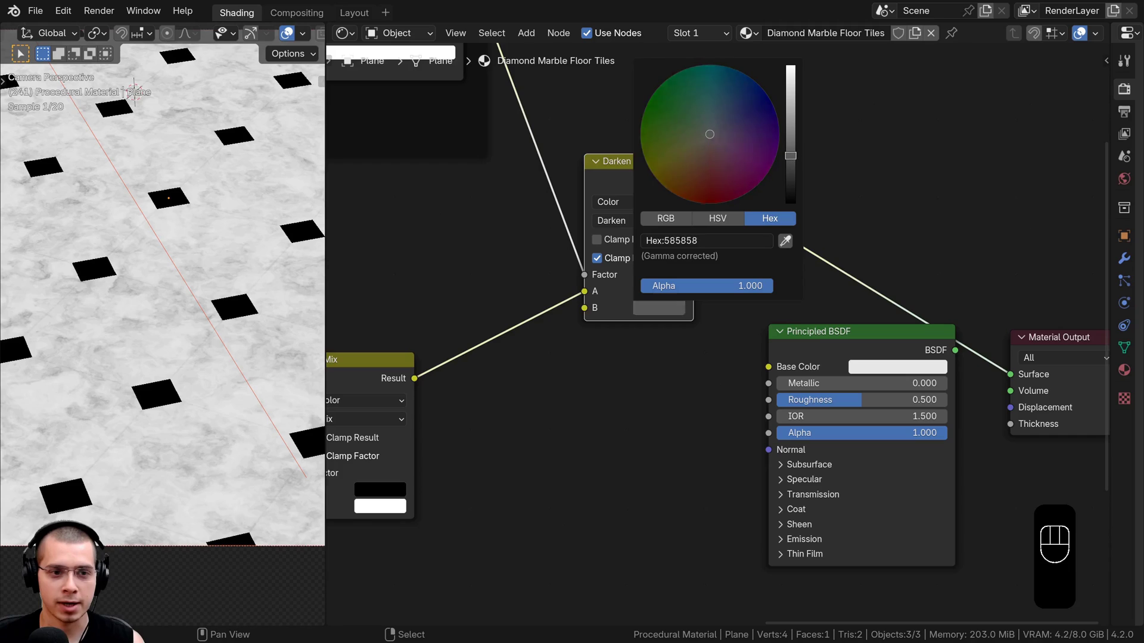
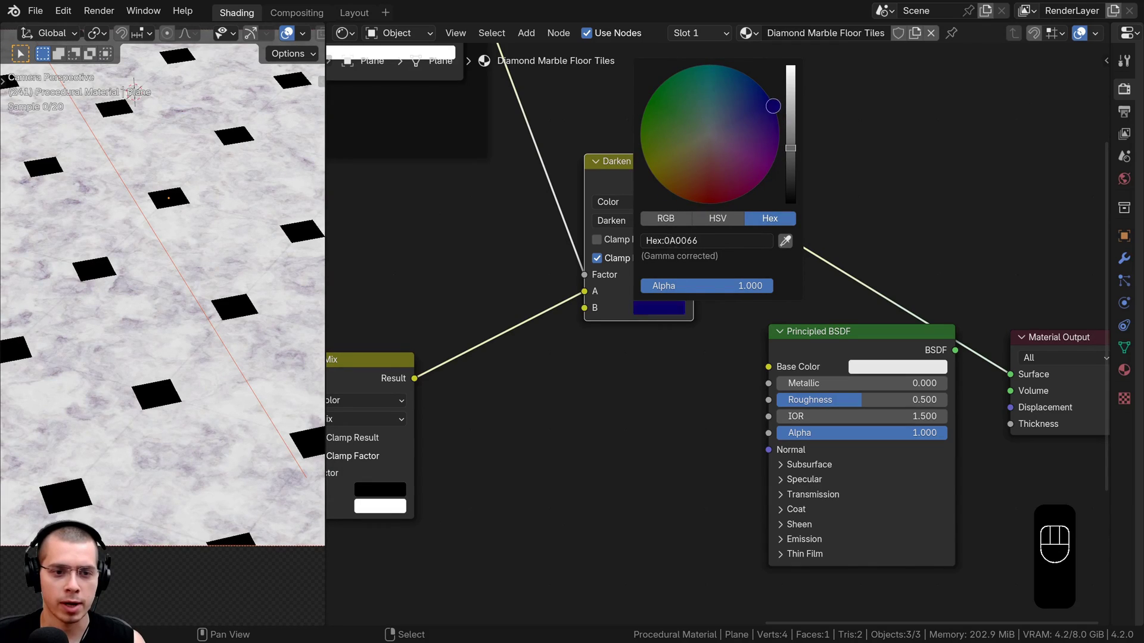
{"action": "middle_click", "coordinate": [231, 386]}
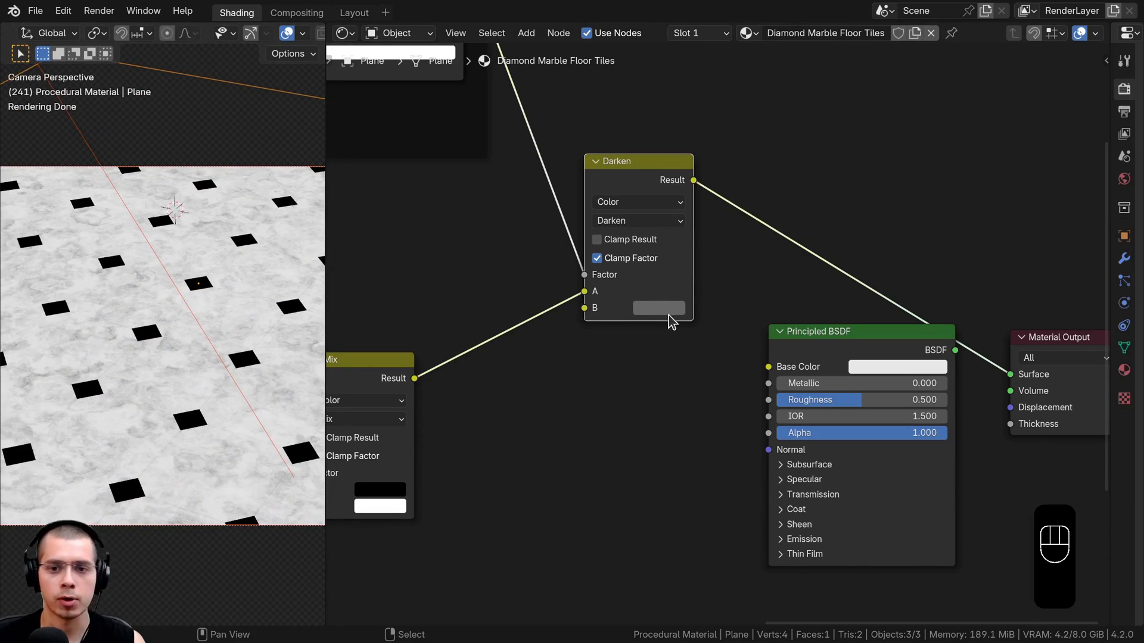
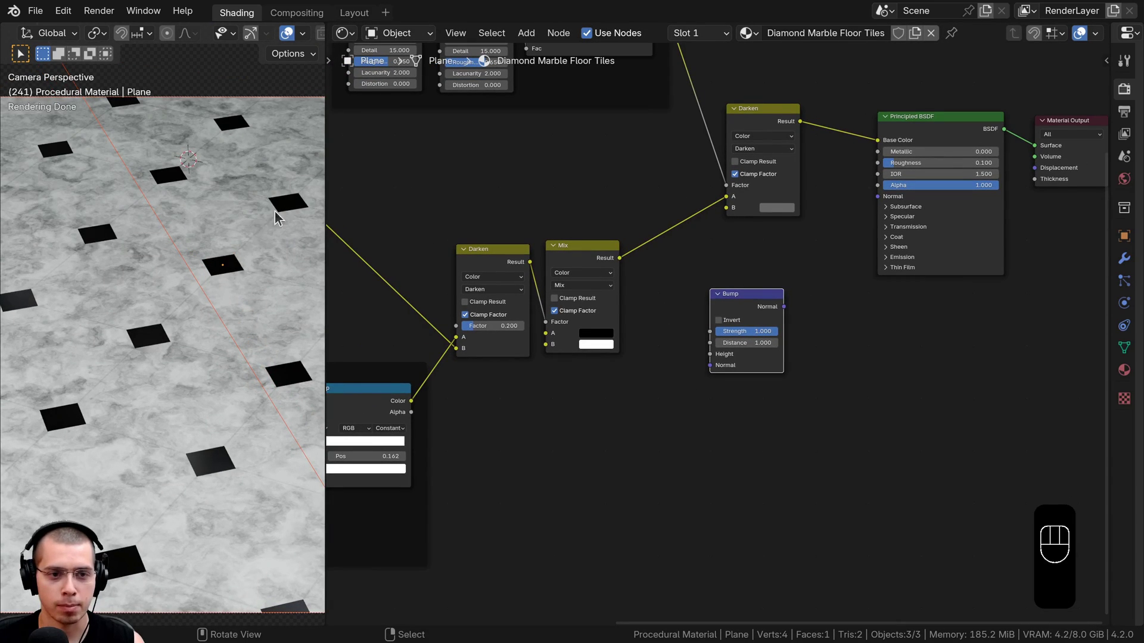
Feed the tile Mix result into the Bump Height and preview the bump output.
{"action": "left_click", "coordinate": [564, 238]}
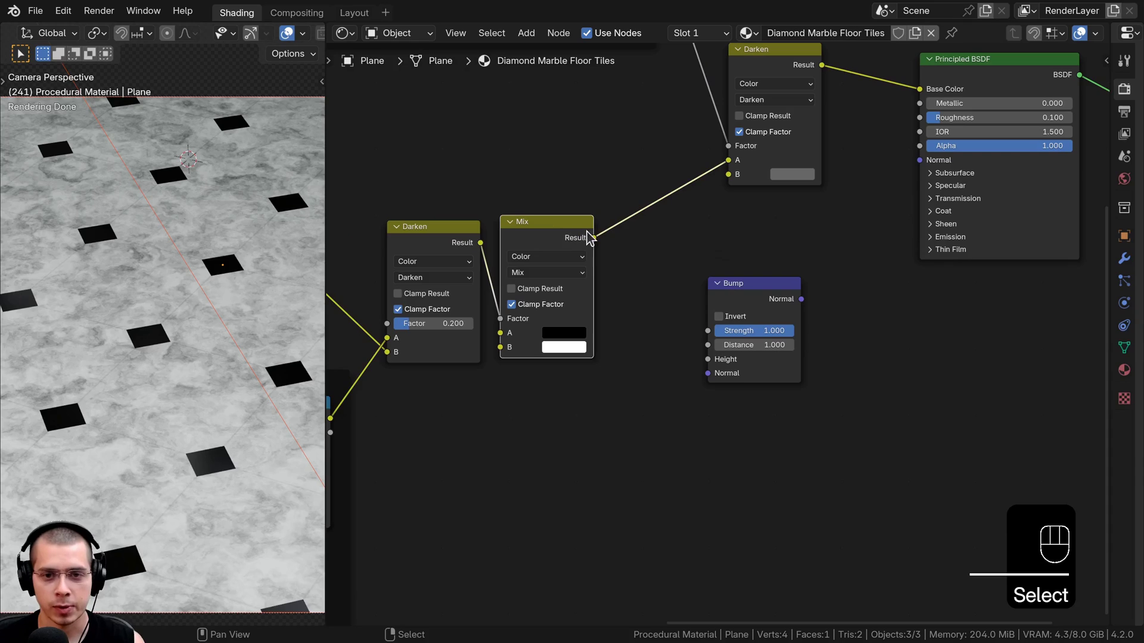
{"action": "left_click_drag", "start_coordinate": [600, 254], "coordinate": [702, 383]}
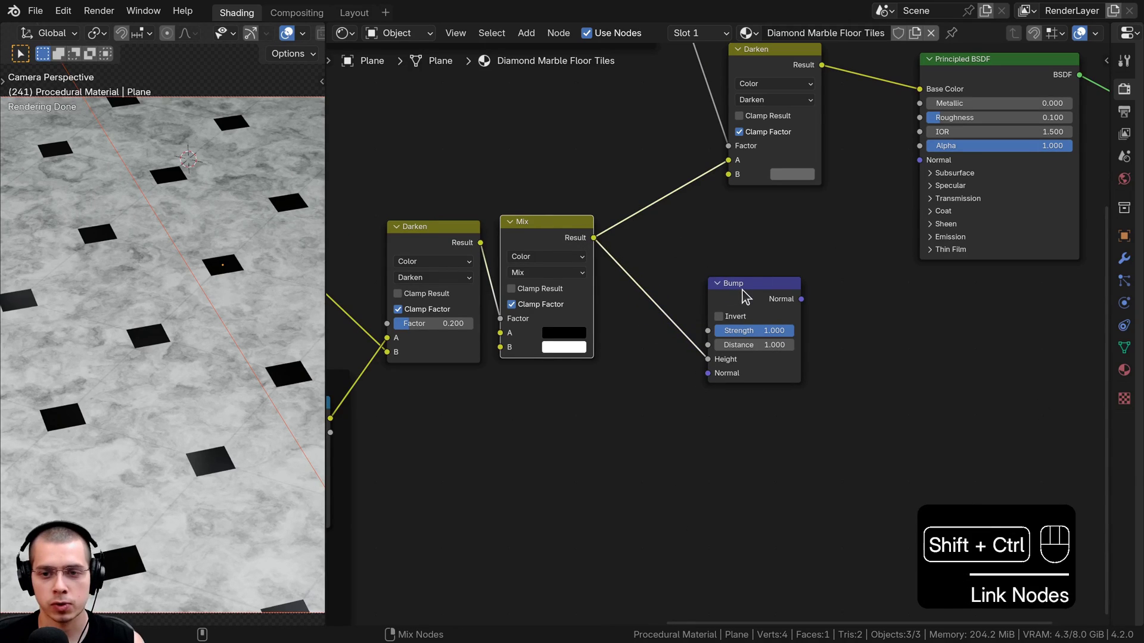
{"action": "double_click", "coordinate": [747, 295]}
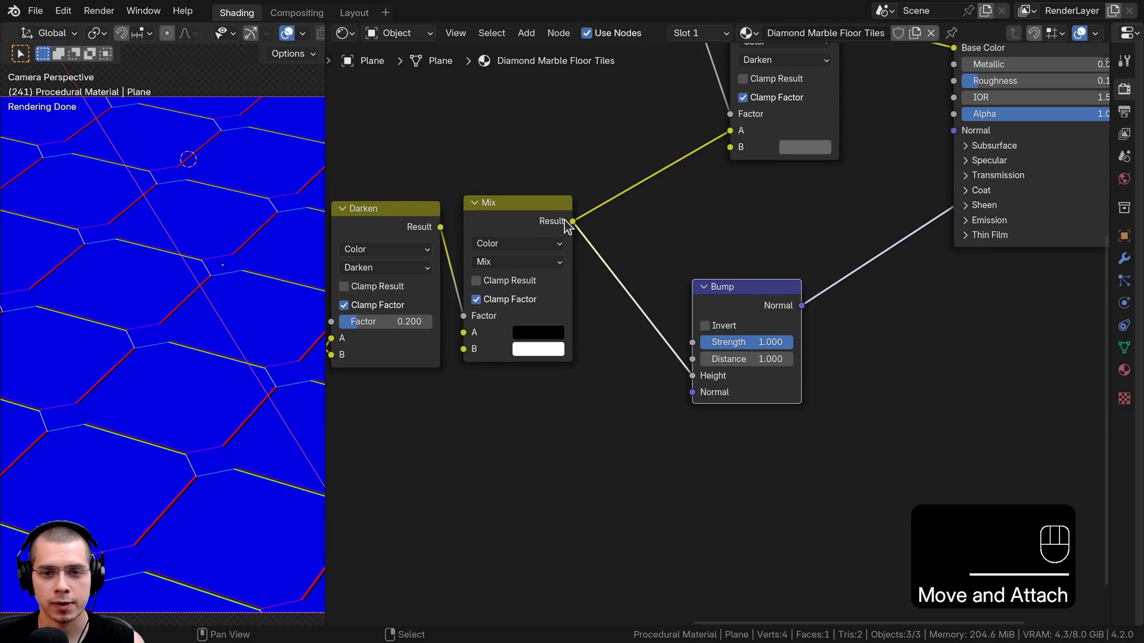
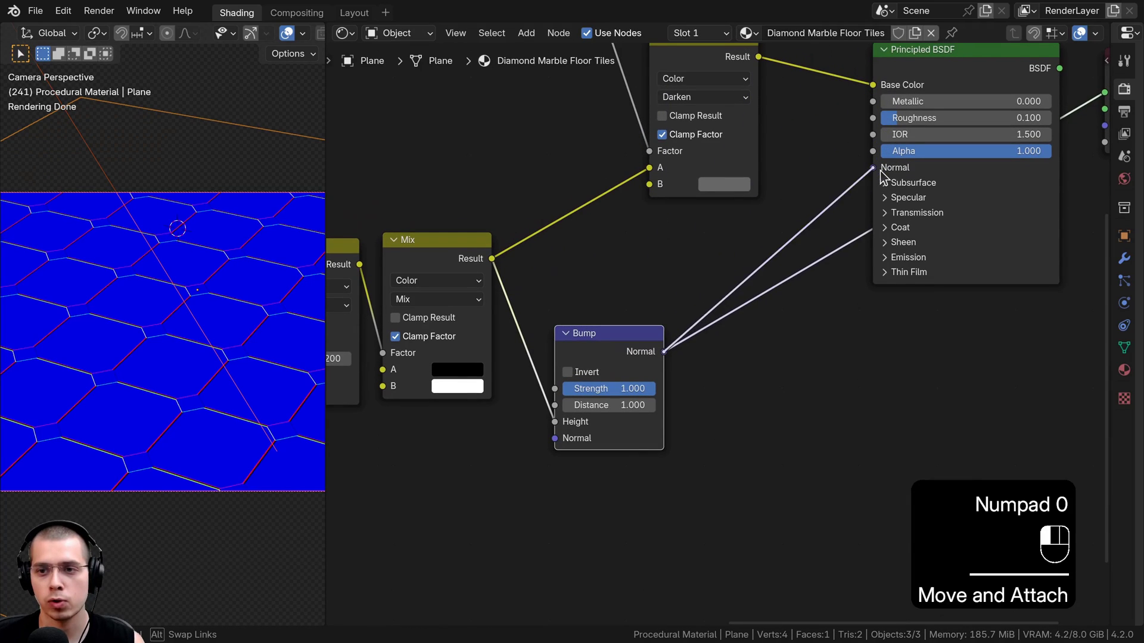
{"action": "left_click", "coordinate": [920, 145]}
Plug the Bump into the shader Normal at strength 0.8 and restore the shader as material output.
{"action": "left_click_drag", "start_coordinate": [204, 351], "coordinate": [256, 336]}
{"action": "left_click_drag", "start_coordinate": [224, 314], "coordinate": [177, 302]}
{"action": "middle_click", "coordinate": [164, 323]}
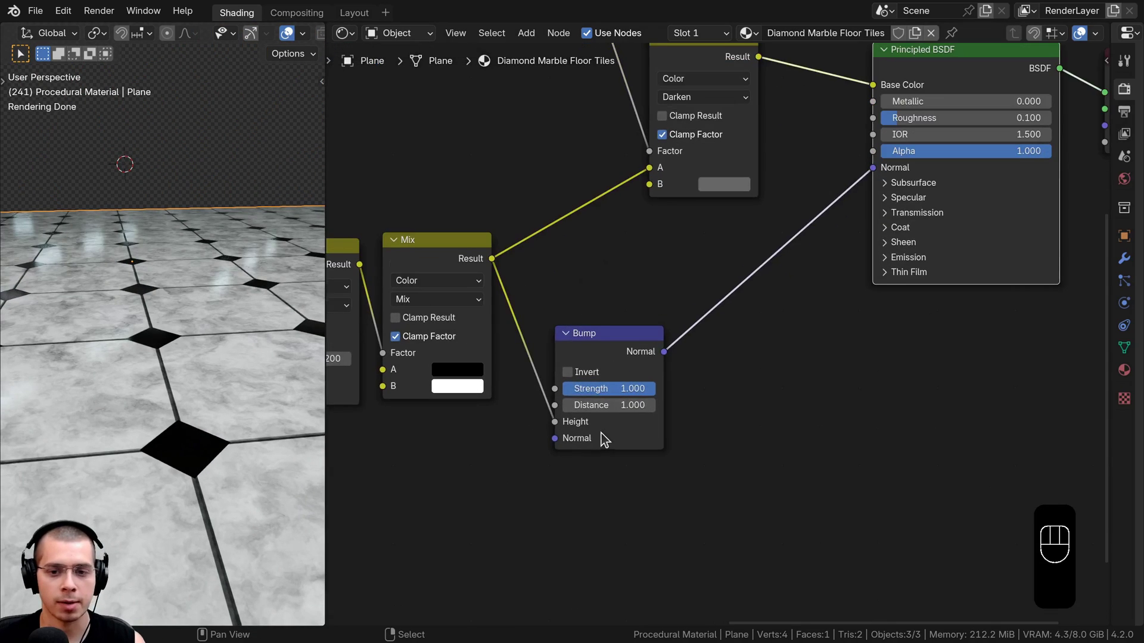
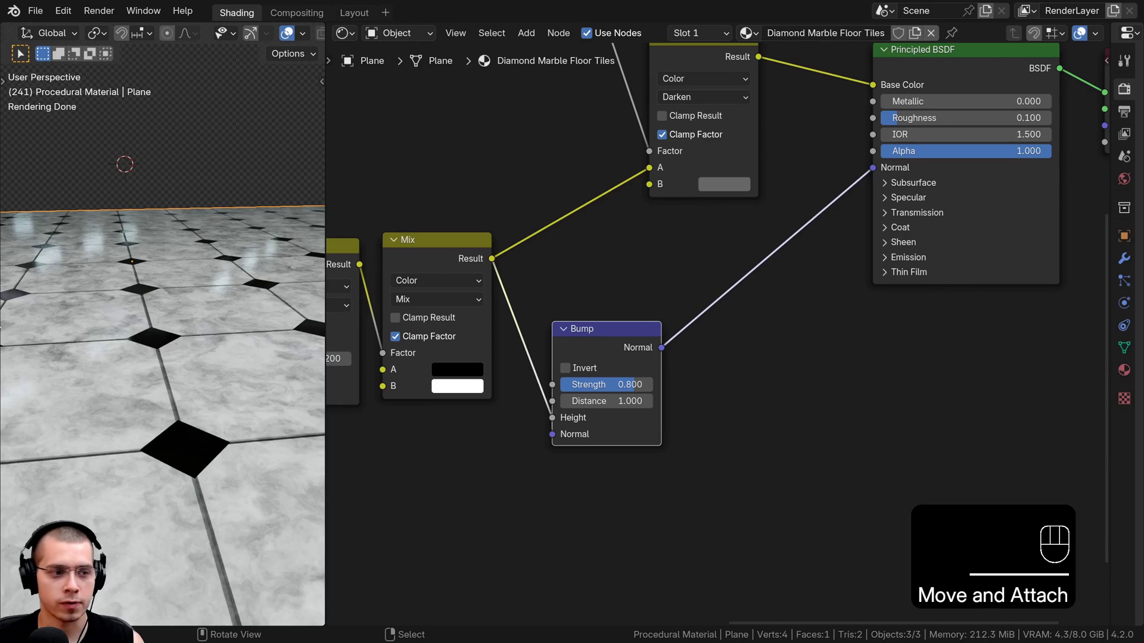
{"action": "middle_click", "coordinate": [647, 190]}
Add a Noise Texture (scale 15, detail 4) beside the tile Bump node.
{"action": "key", "text": "shift+a"}
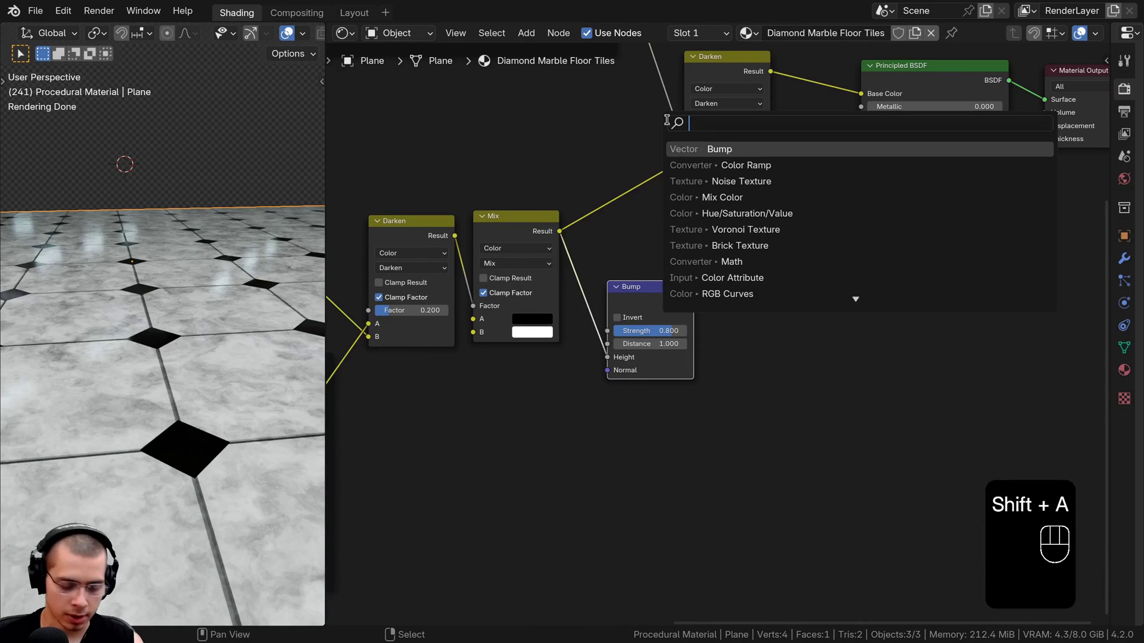
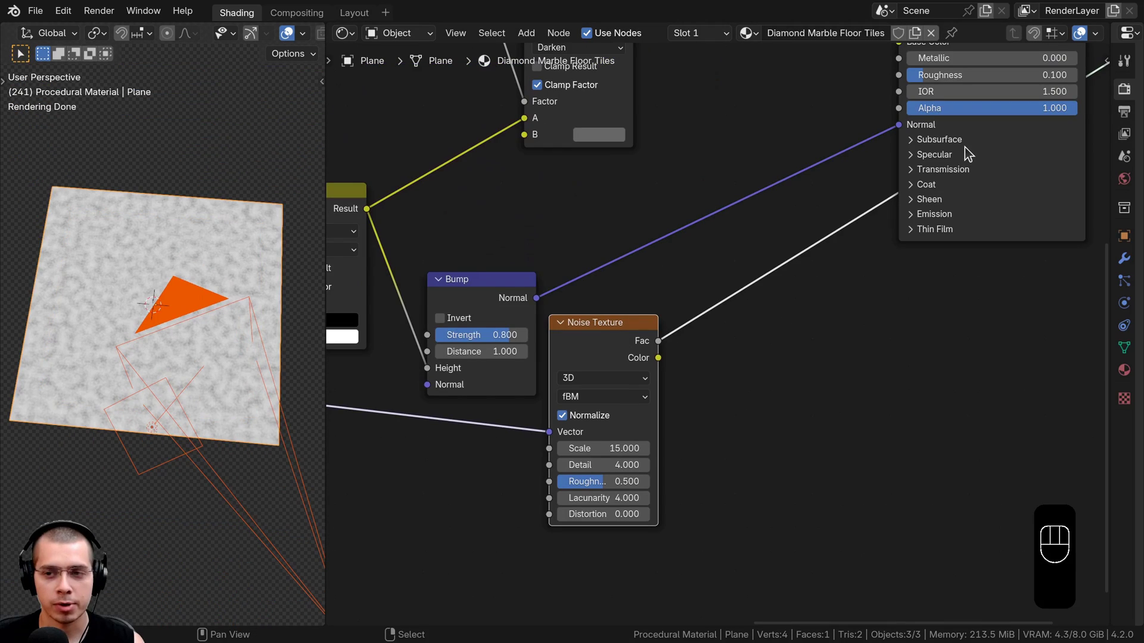
{"action": "left_click", "coordinate": [478, 288]}
Duplicate the Bump, chain the first Bump into it and send it to the shader Normal.
{"action": "key", "text": "shift+d"}
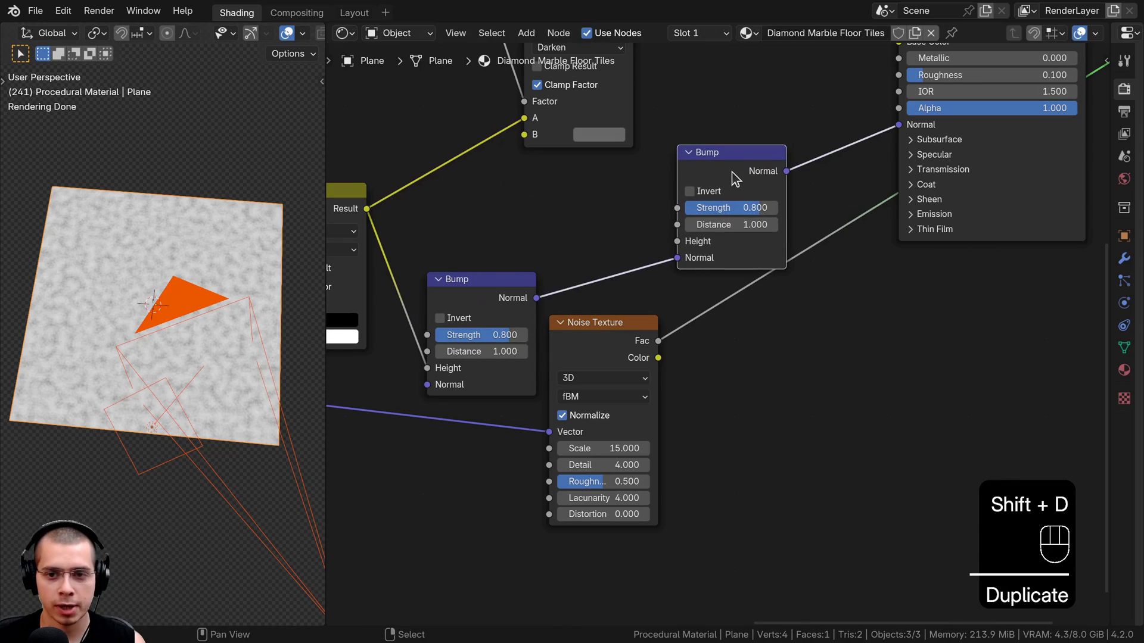
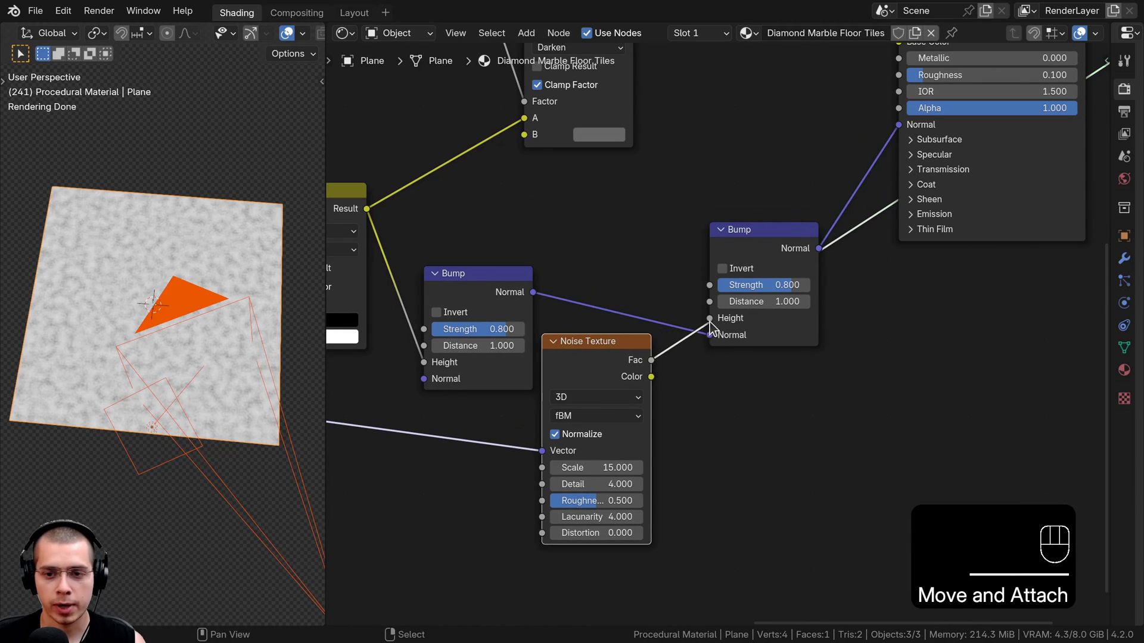
{"action": "left_click_drag", "start_coordinate": [590, 369], "coordinate": [582, 396]}
{"action": "left_click_drag", "start_coordinate": [645, 359], "coordinate": [744, 307]}
{"action": "double_click", "coordinate": [769, 245]}
{"action": "left_click_drag", "start_coordinate": [113, 318], "coordinate": [147, 297]}
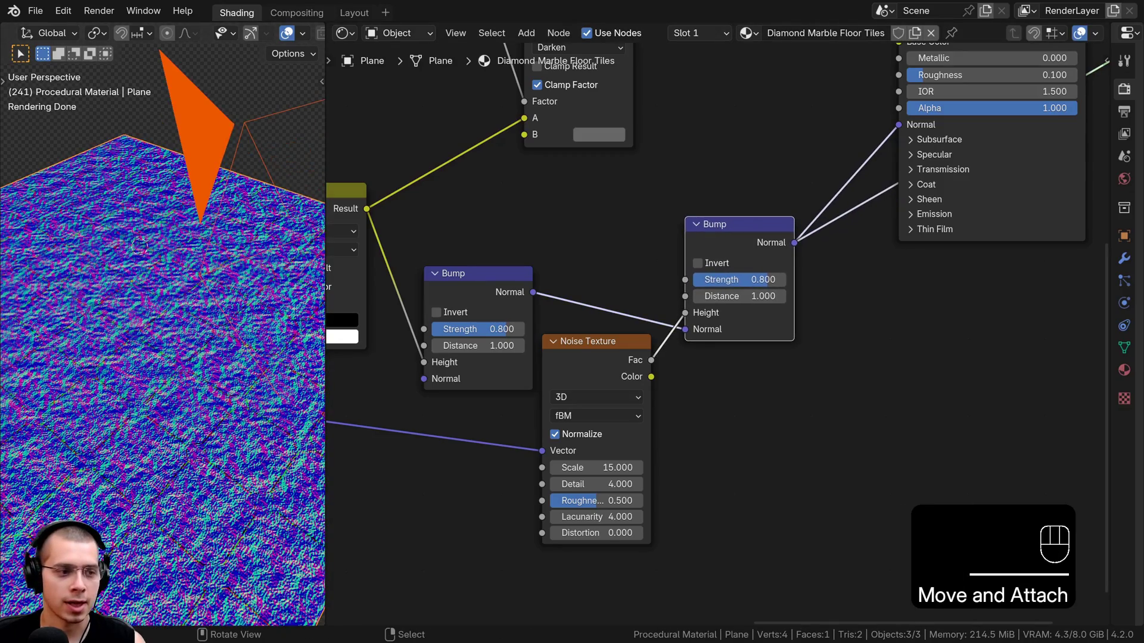
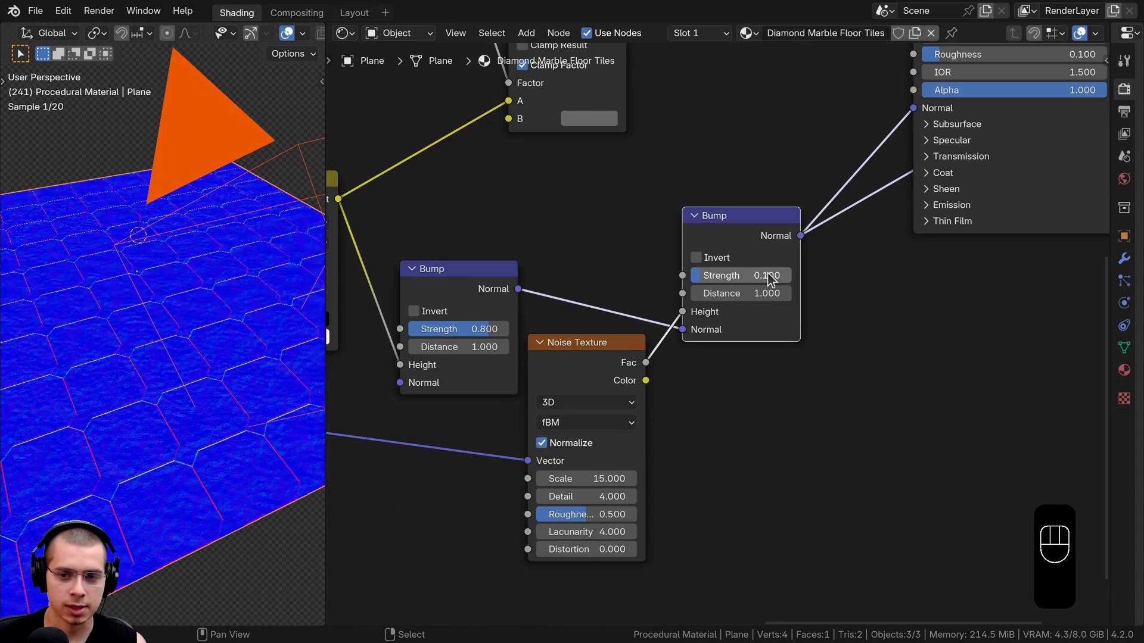
Set the second Bump strength to 0.1 and show the full material on the floor again.
{"action": "left_click", "coordinate": [718, 228]}
{"action": "middle_click", "coordinate": [135, 336]}
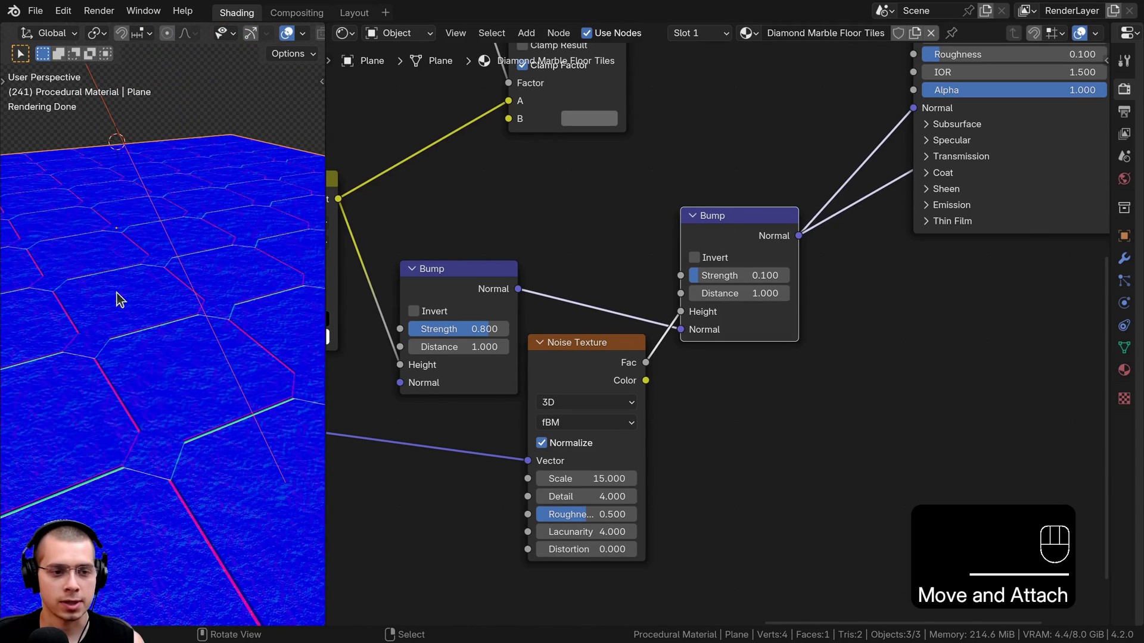
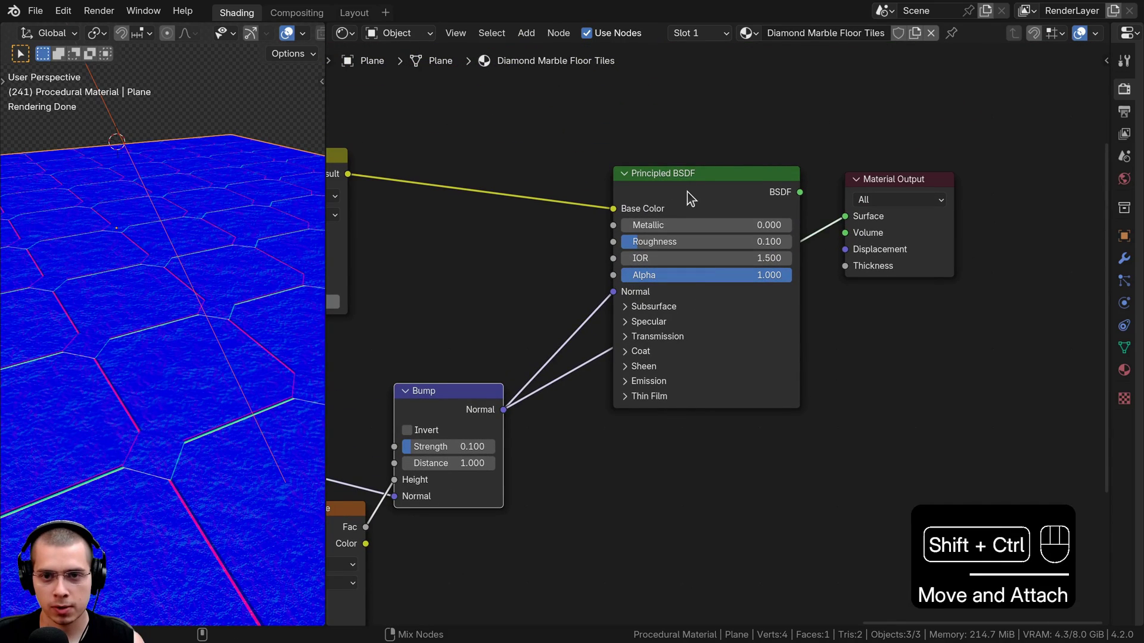
{"action": "left_click", "coordinate": [691, 199]}
{"action": "middle_click", "coordinate": [169, 329]}
{"action": "left_click", "coordinate": [682, 186]}
{"action": "left_click_drag", "start_coordinate": [136, 299], "coordinate": [165, 380]}
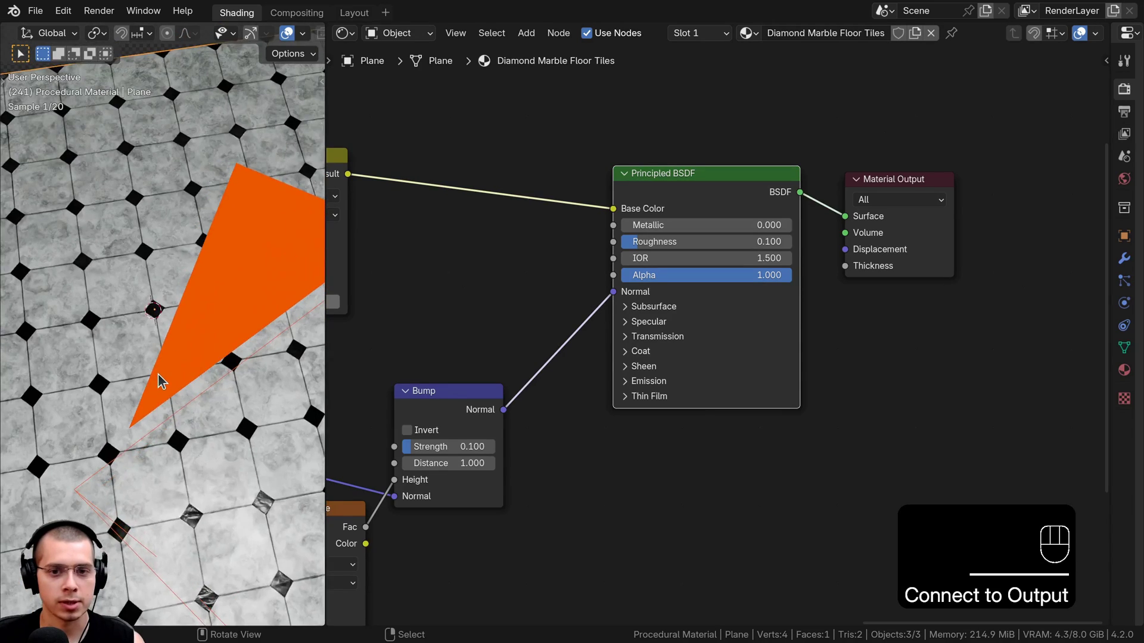
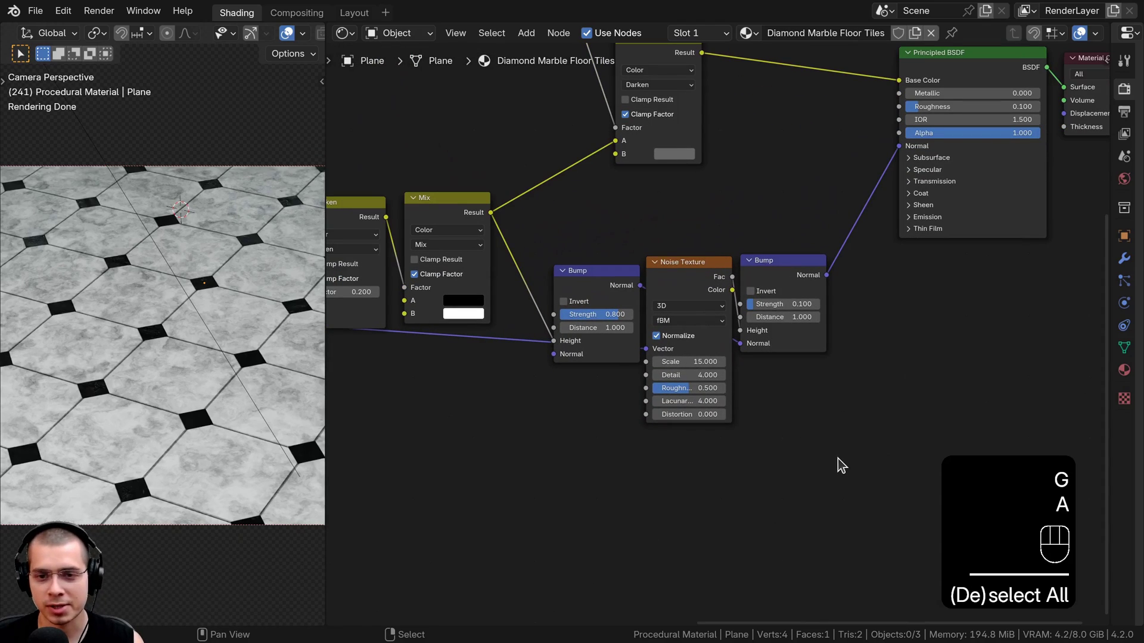
Frame the noise and both Bump nodes as 'Bump', then select all nodes for grouping.
{"action": "left_click_drag", "start_coordinate": [815, 442], "coordinate": [581, 278]}
{"action": "key", "text": "g"}
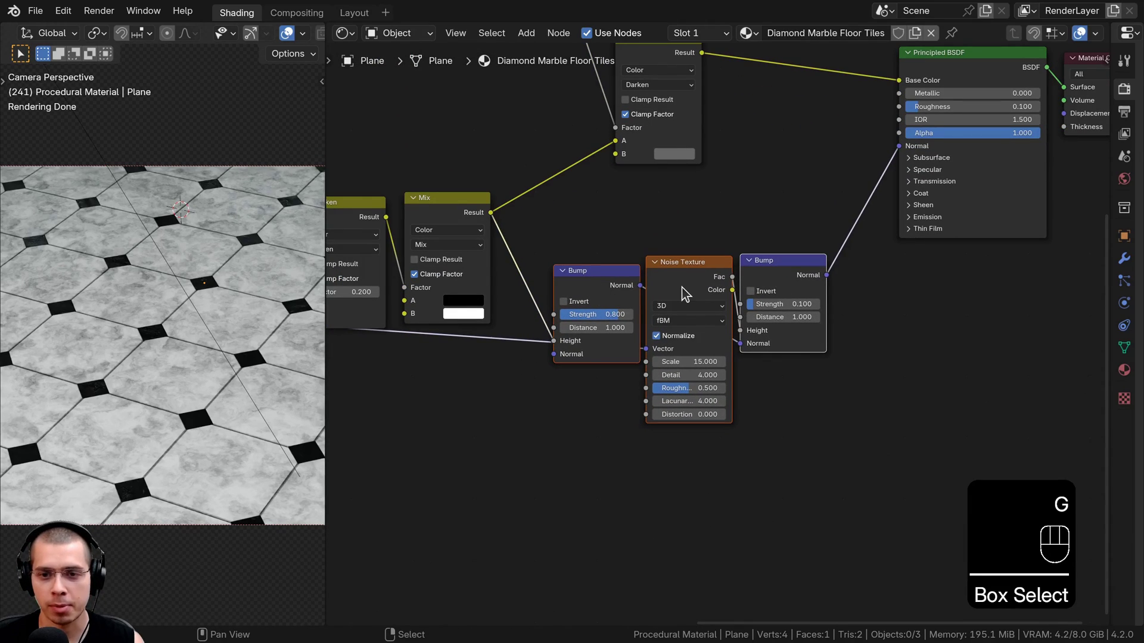
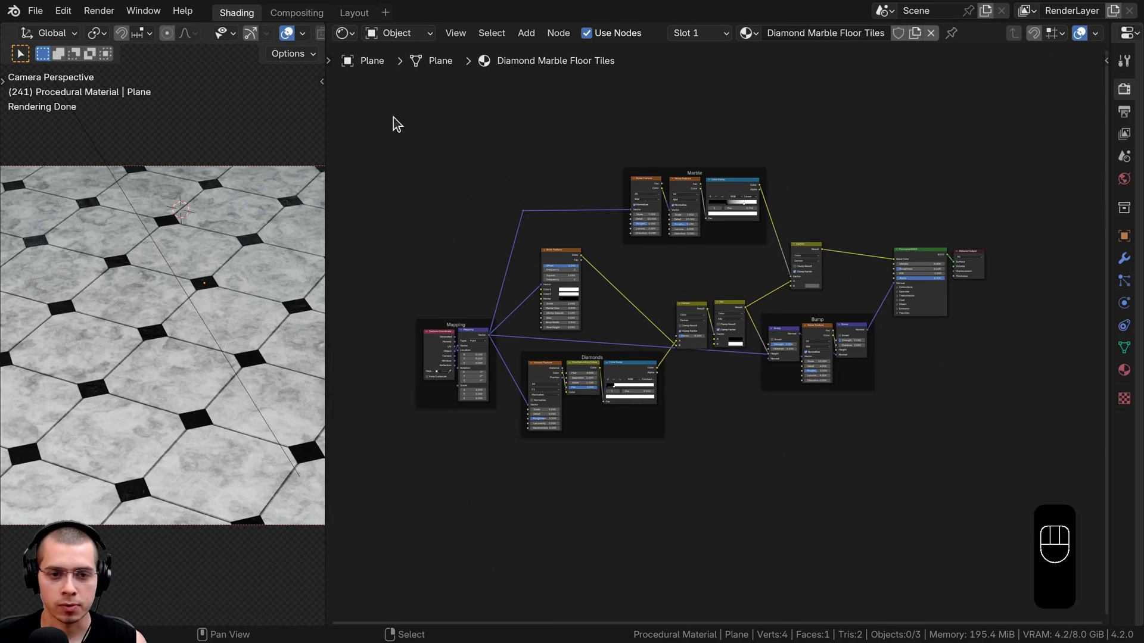
{"action": "left_click_drag", "start_coordinate": [556, 268], "coordinate": [936, 450]}
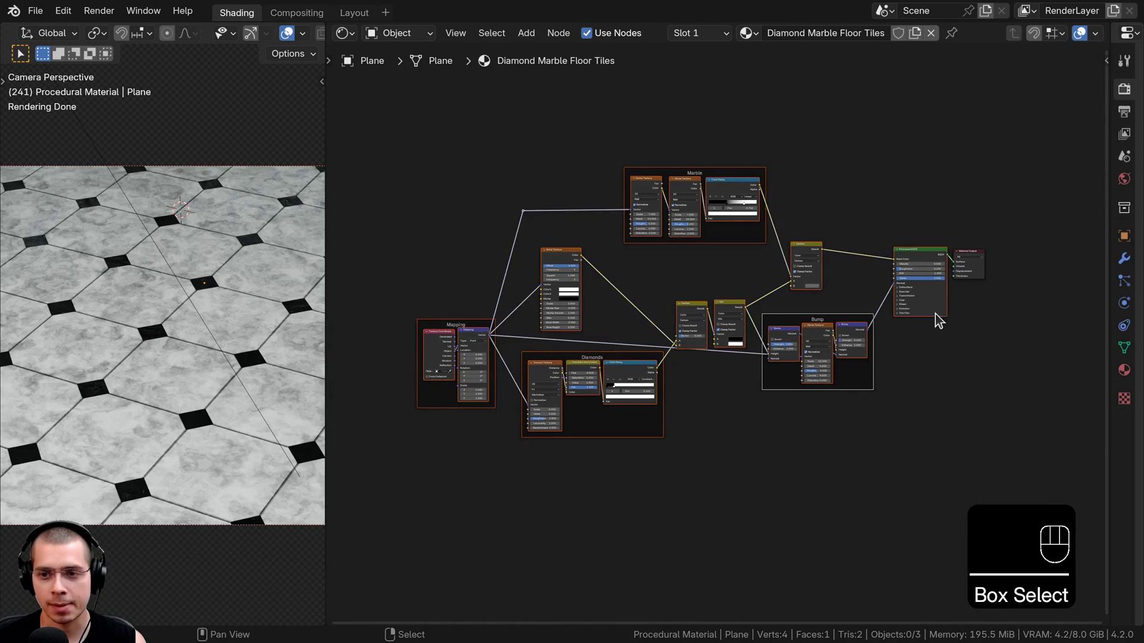
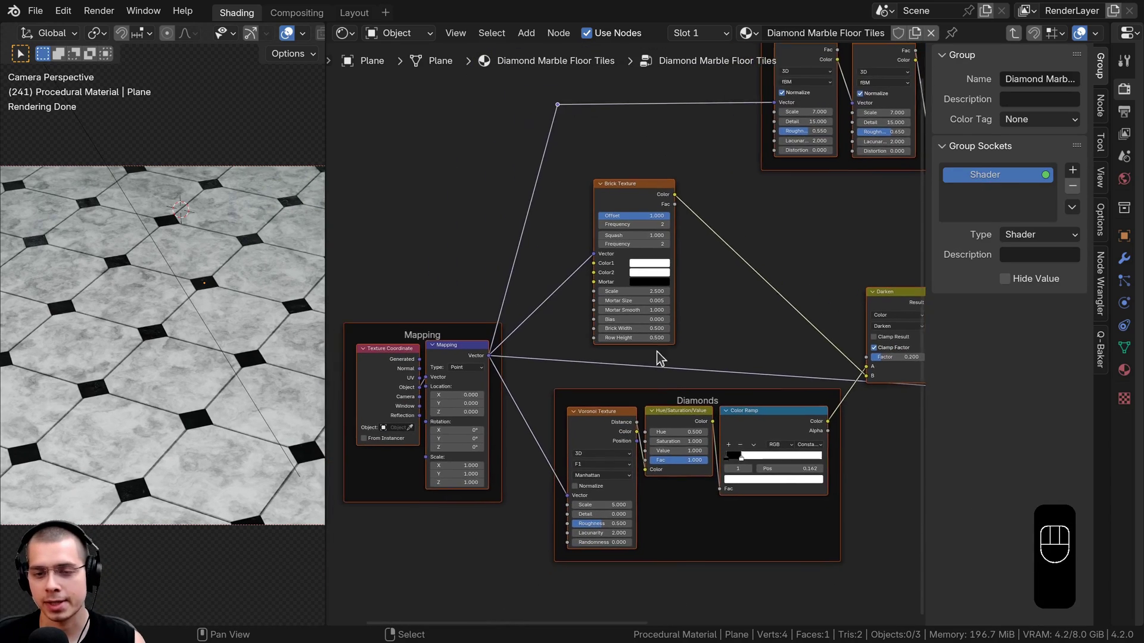
Add a Group Input node beside the Mapping frame inside the node group.
{"action": "left_click", "coordinate": [591, 365]}
{"action": "left_click_drag", "start_coordinate": [673, 338], "coordinate": [629, 311]}
{"action": "key", "text": "a"}
{"action": "left_click", "coordinate": [541, 170]}
{"action": "key", "text": "g"}
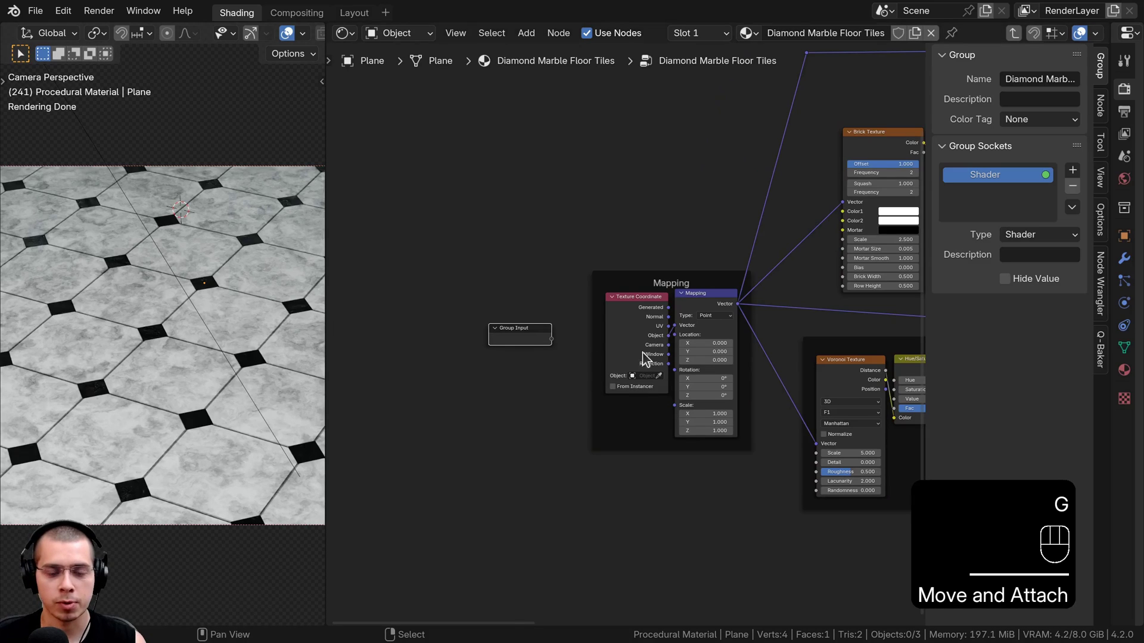
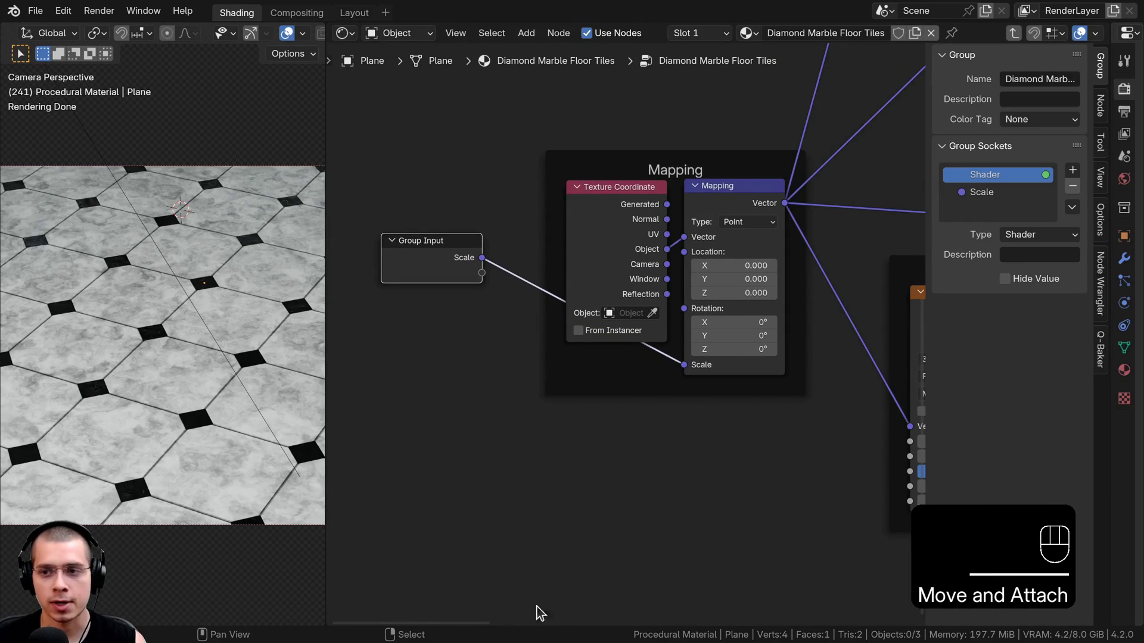
Expose a Scale input driving Mapping scale, typed Float with default 1.
{"action": "left_click", "coordinate": [986, 203]}
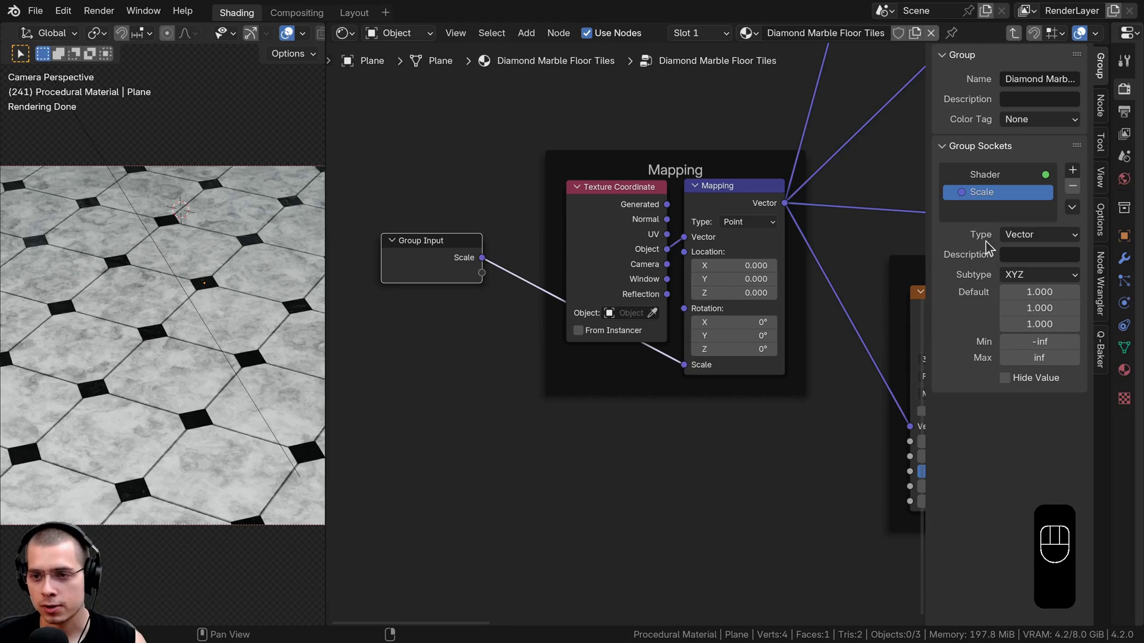
{"action": "left_click_drag", "start_coordinate": [1013, 246], "coordinate": [991, 388]}
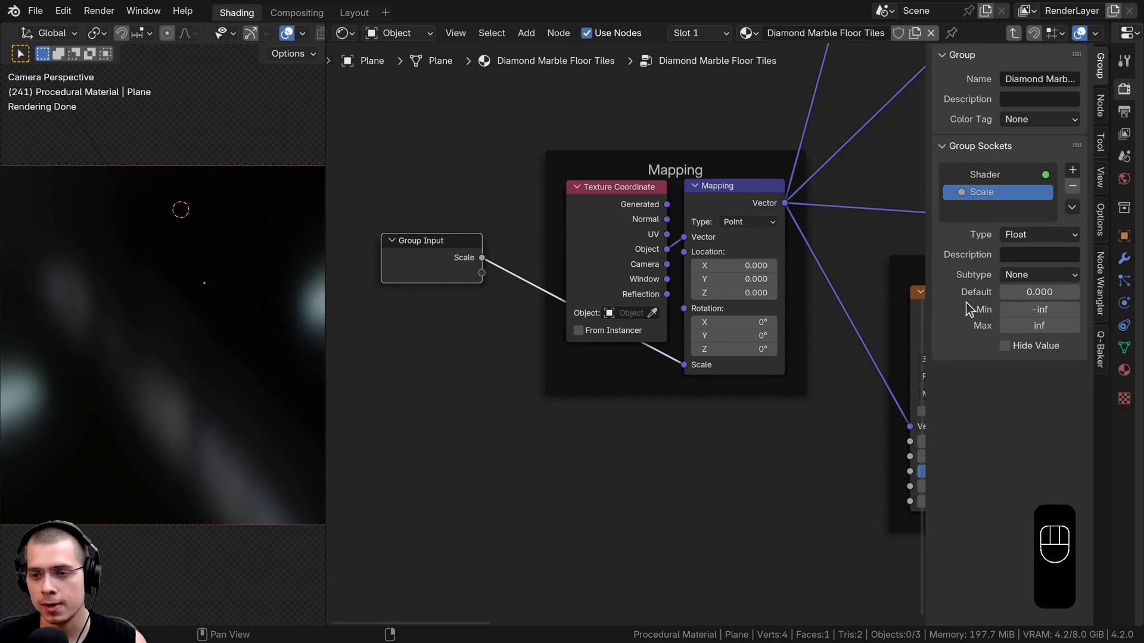
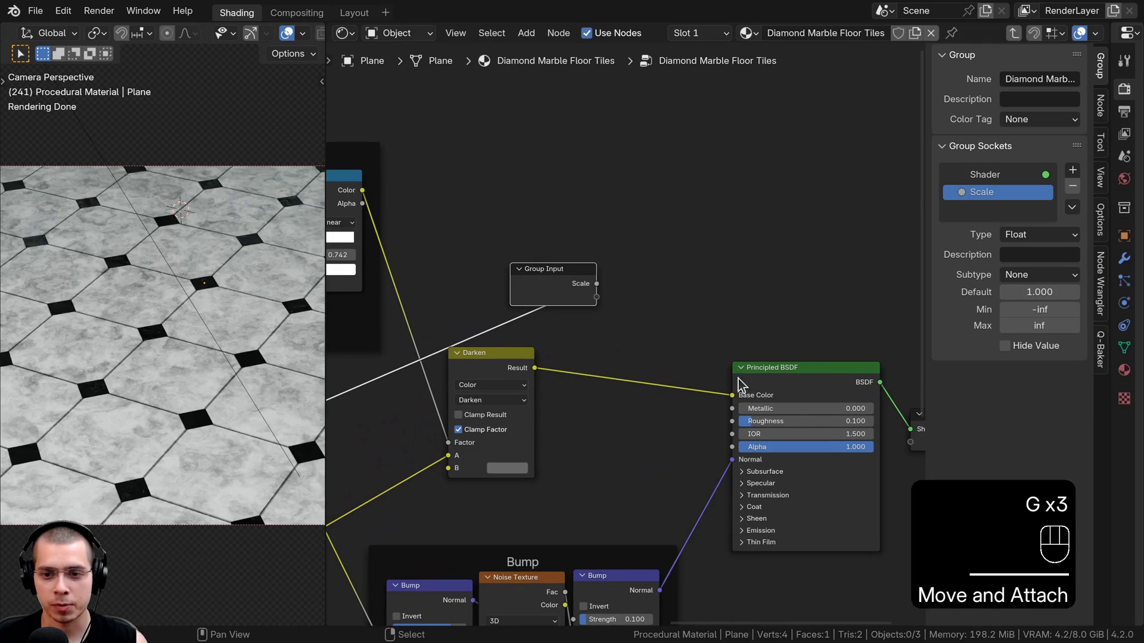
Expose the Principled BSDF roughness as a Roughness group input, a 0–1 factor defaulting to 0.1.
{"action": "left_click_drag", "start_coordinate": [771, 349], "coordinate": [586, 265]}
{"action": "left_click_drag", "start_coordinate": [625, 348], "coordinate": [609, 290]}
{"action": "left_click", "coordinate": [613, 255]}
{"action": "left_click", "coordinate": [996, 223]}
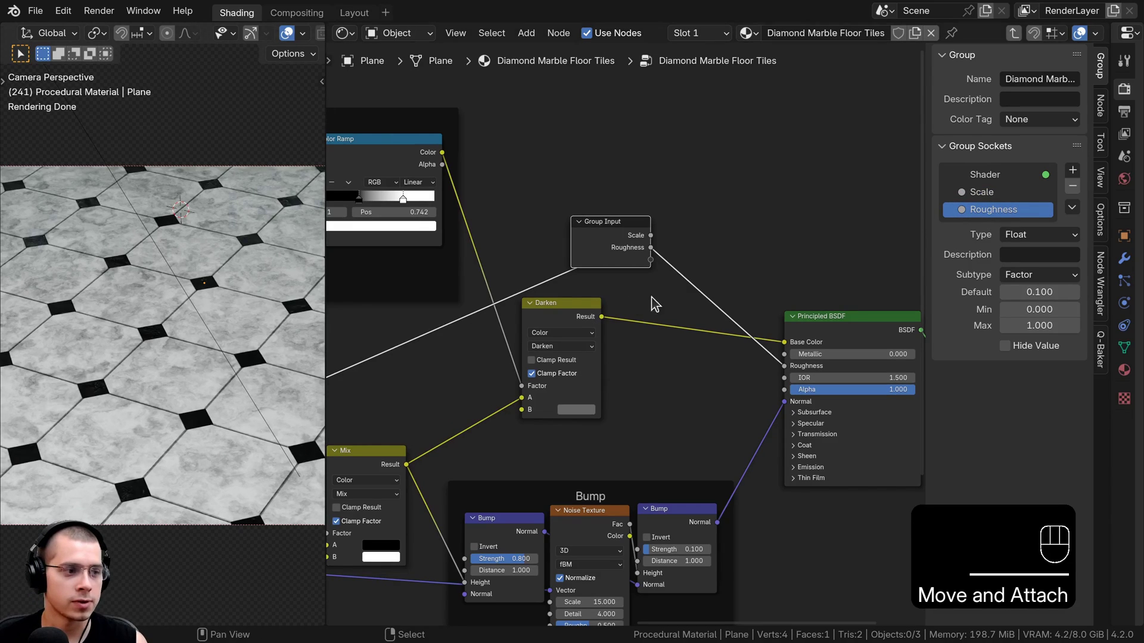
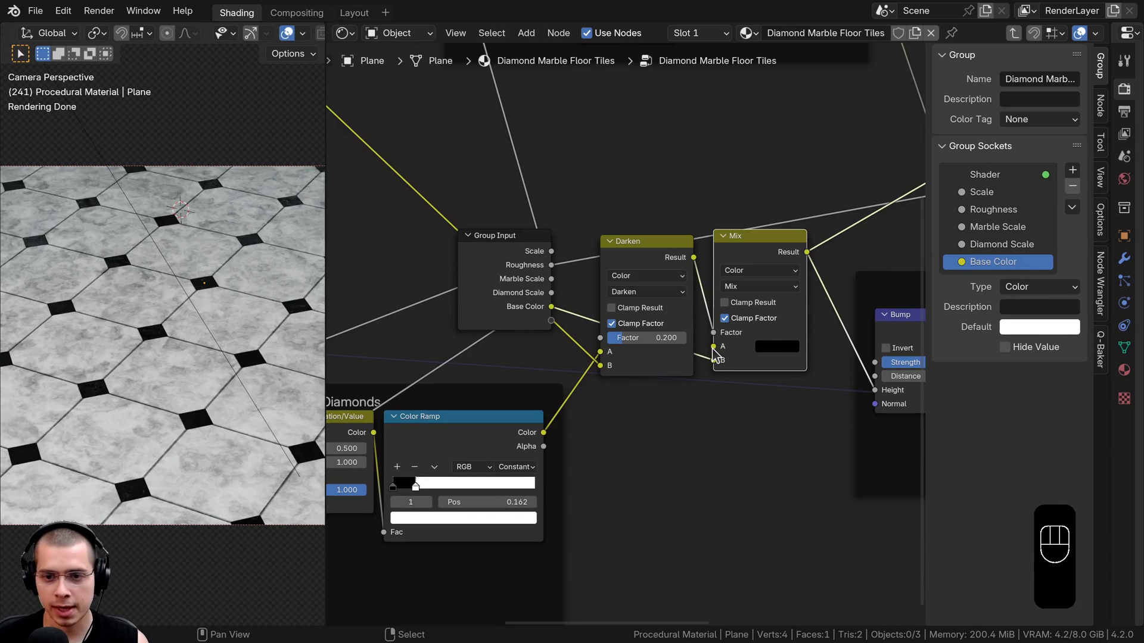
Expose the Darken mix colour as a new group input and rename it.
{"action": "left_click_drag", "start_coordinate": [664, 248], "coordinate": [530, 321]}
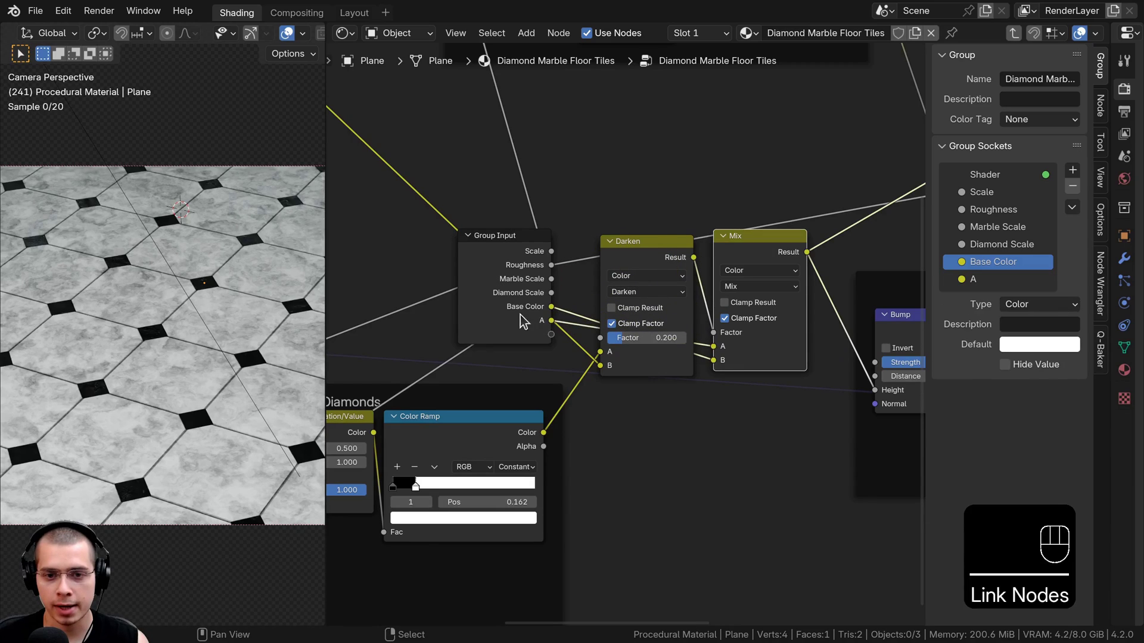
{"action": "left_click", "coordinate": [512, 311]}
{"action": "double_click", "coordinate": [973, 284]}
{"action": "left_click", "coordinate": [969, 284]}
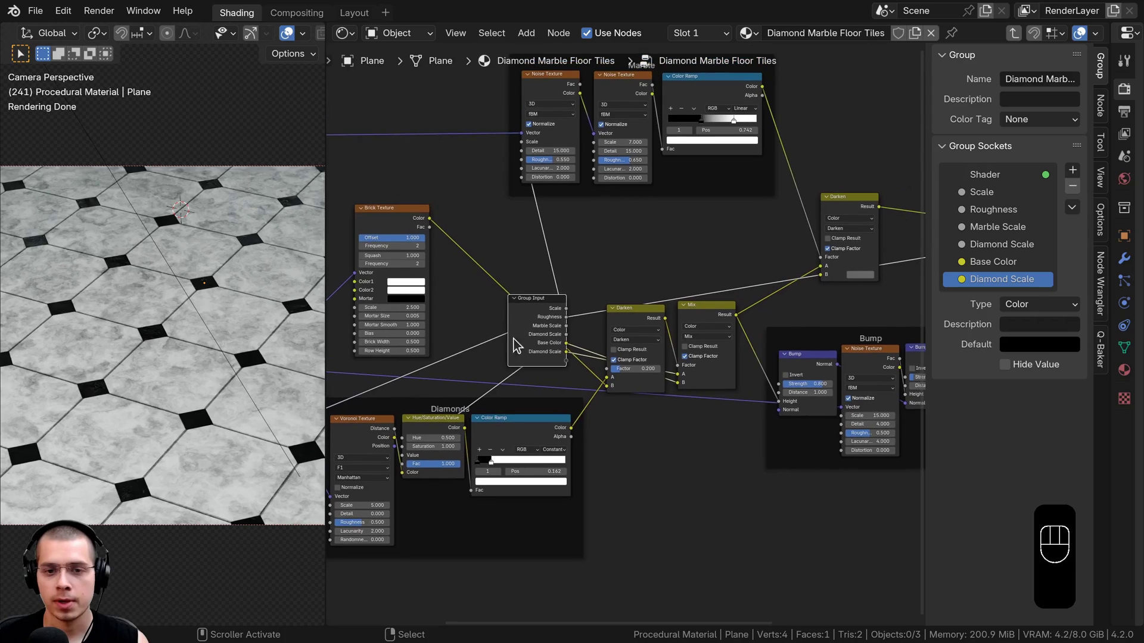
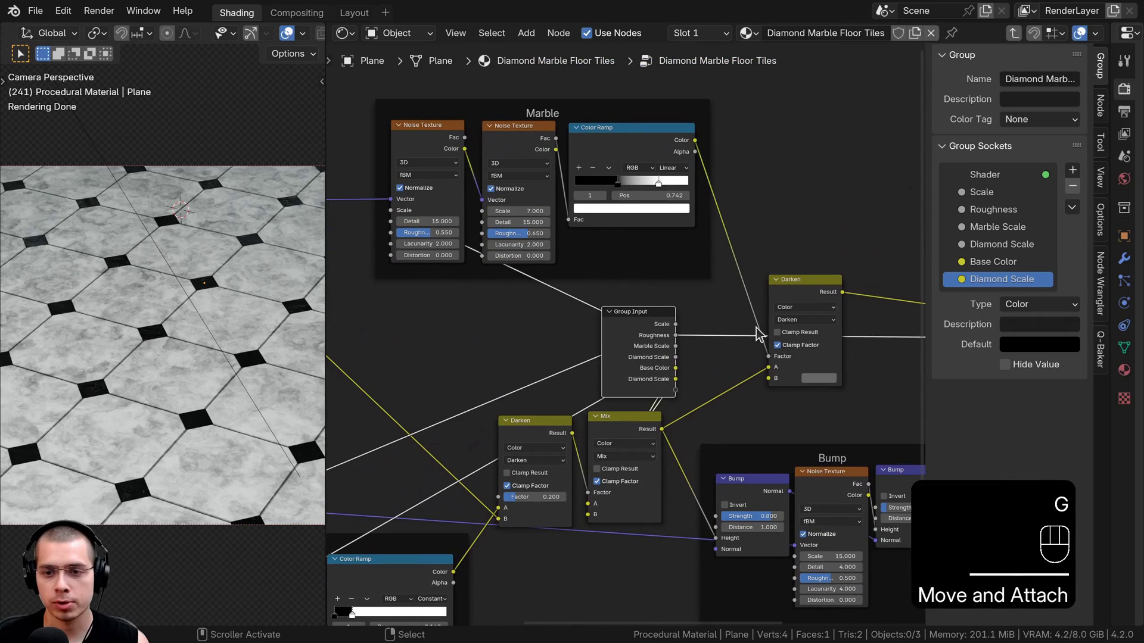
Reposition the group input node beside the Darken colour-mix nodes.
{"action": "left_click_drag", "start_coordinate": [765, 292], "coordinate": [792, 271]}
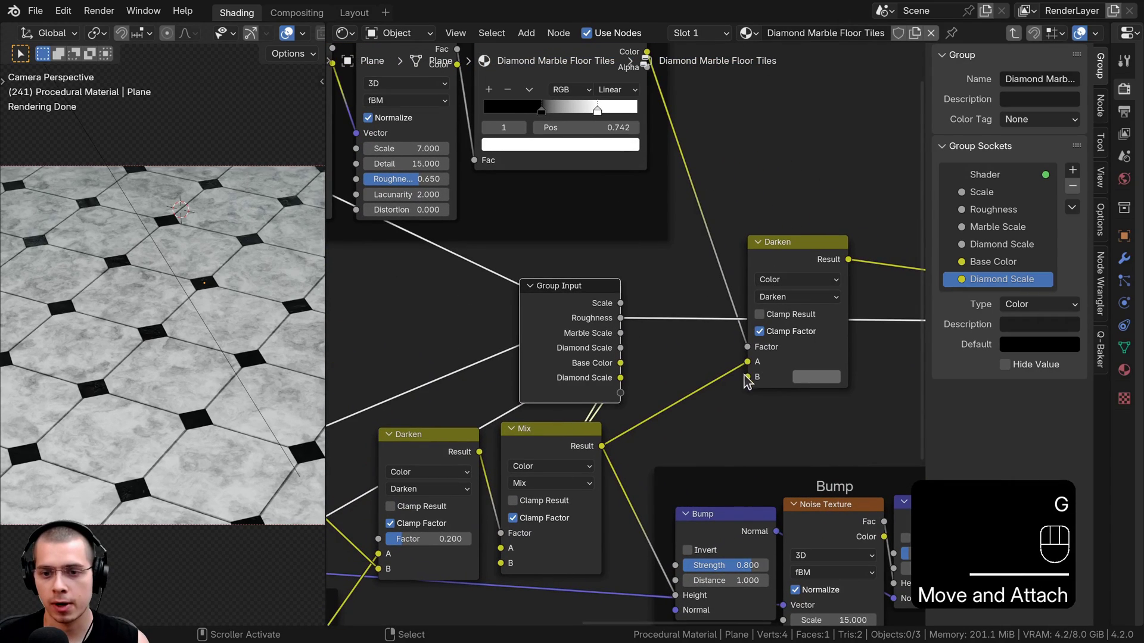
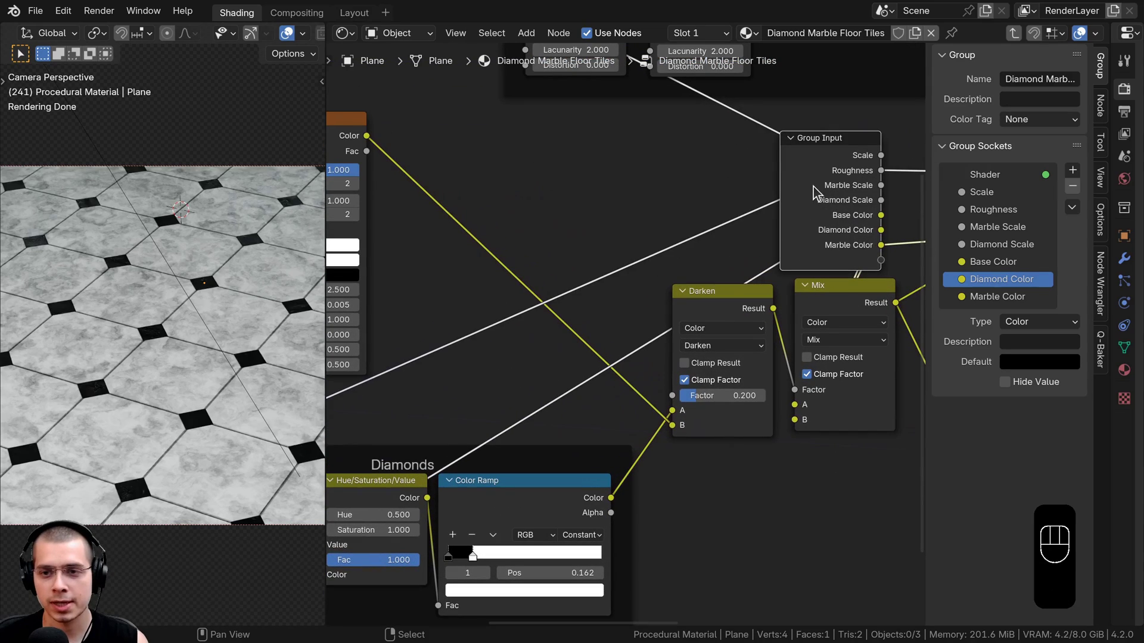
{"action": "key", "text": "g"}
{"action": "left_click", "coordinate": [721, 311]}
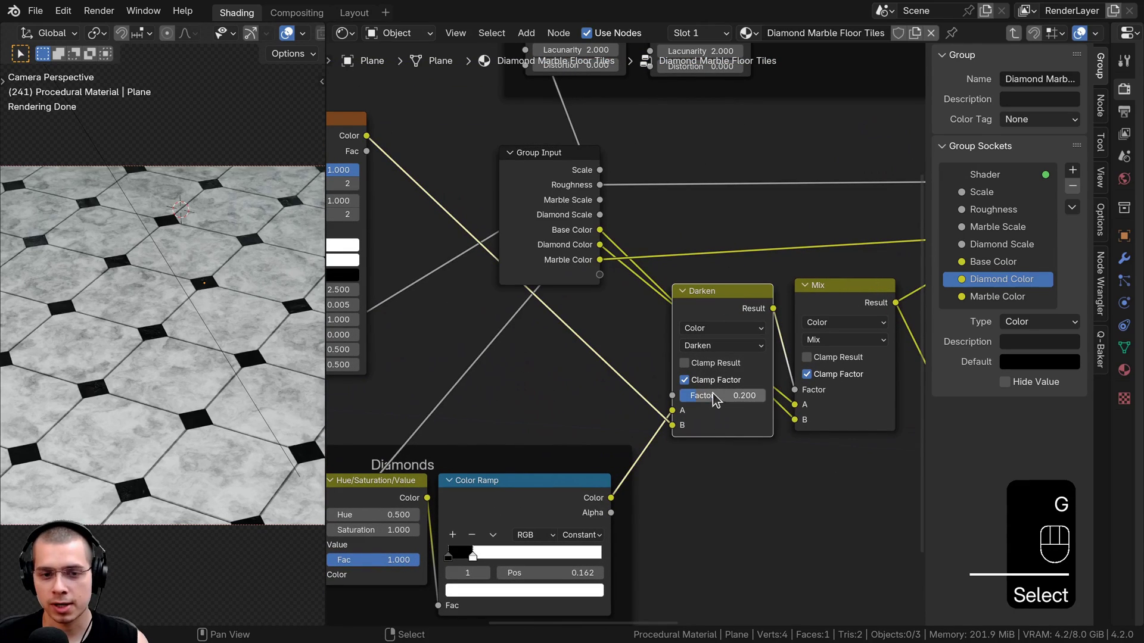
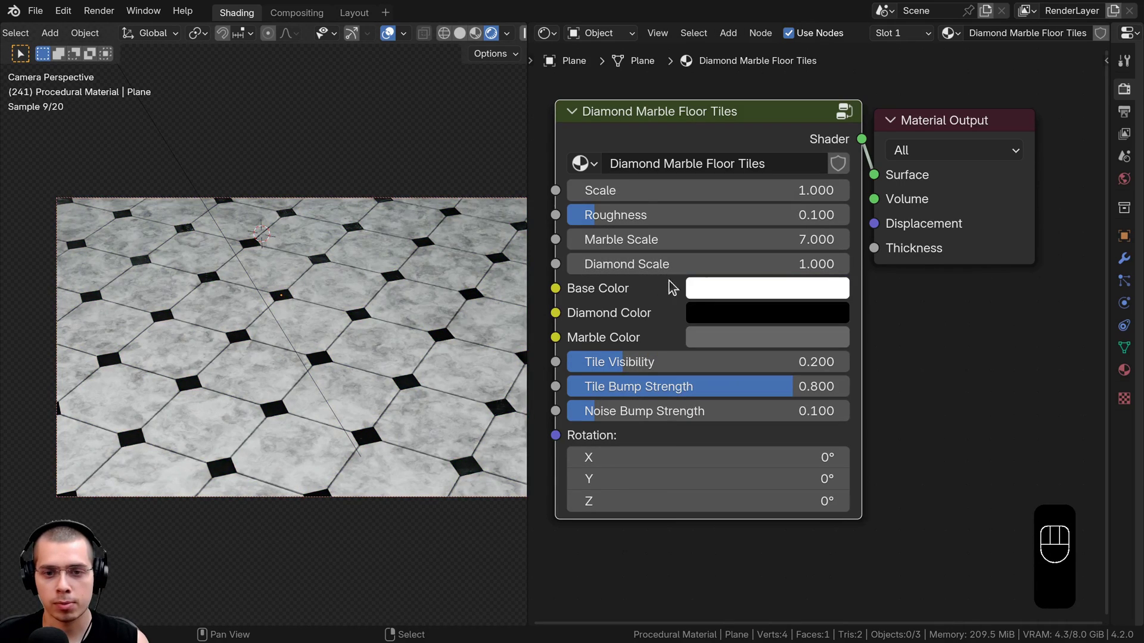
Set the group's Marble Color input to a dark red to tint the veins.
{"action": "left_click", "coordinate": [704, 320]}
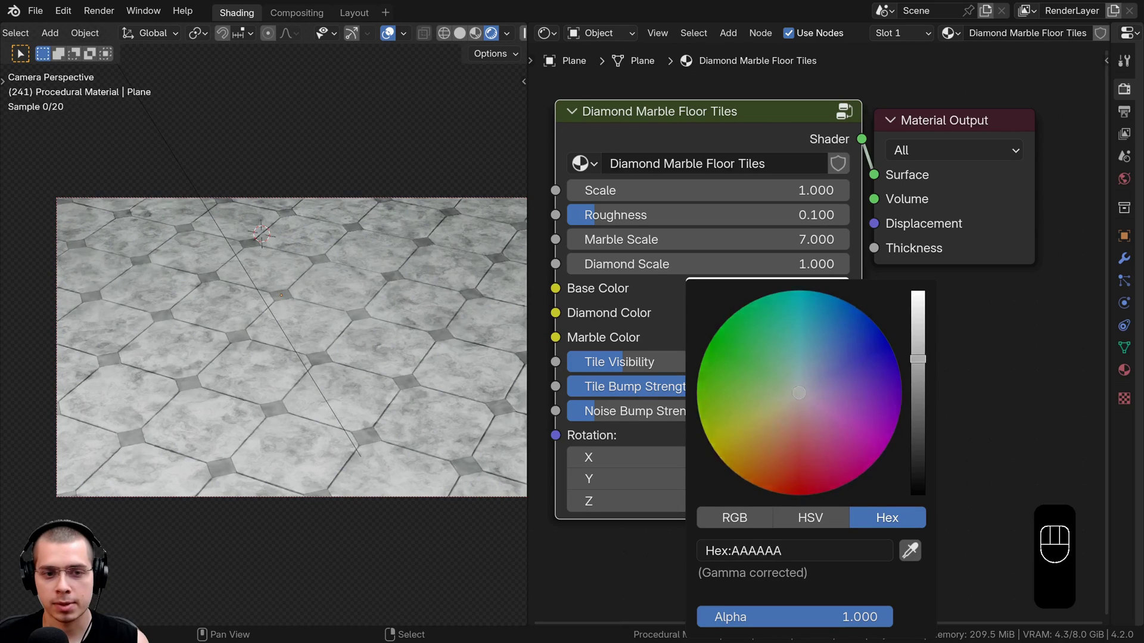
{"action": "left_click", "coordinate": [759, 343]}
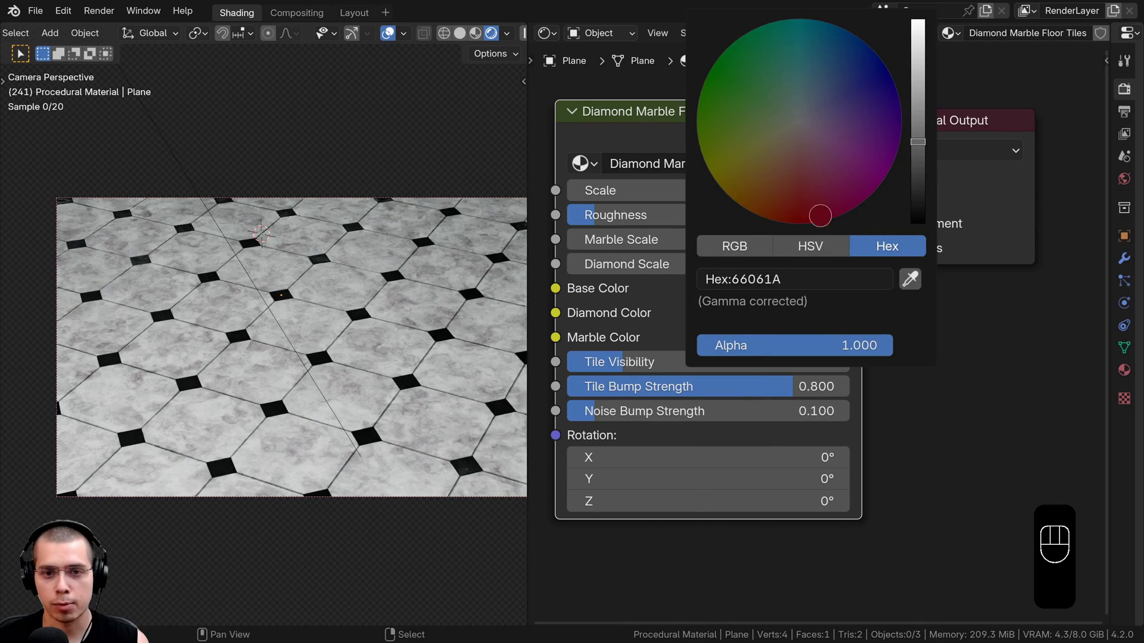